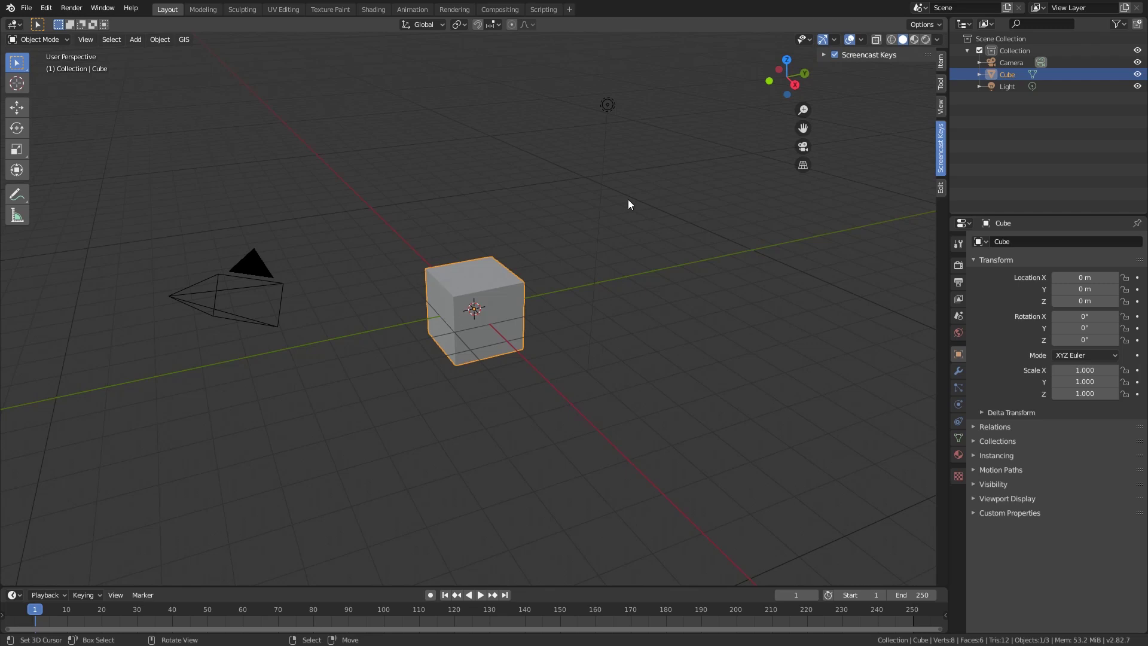
- Scale the default cube five times taller along Z into a column
{"action": "key", "text": "s"}
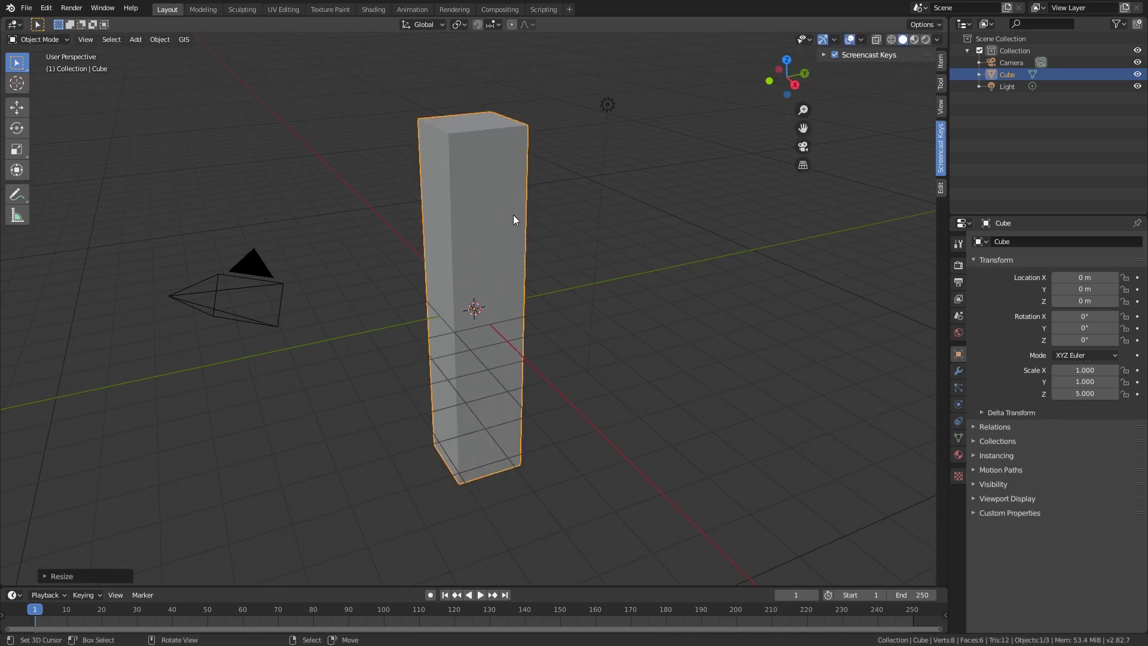
{"action": "key", "text": "Tab"}
{"action": "left_click", "coordinate": [107, 44]}
{"action": "right_click", "coordinate": [454, 118]}
{"action": "middle_click", "coordinate": [578, 321]}
{"action": "right_click", "coordinate": [483, 570]}
- Enter Edit Mode on the column and begin a loop cut along its length
{"action": "key", "text": "x"}
{"action": "middle_click", "coordinate": [617, 374]}
{"action": "scroll", "scroll_direction": "down", "scroll_amount": 3}
{"action": "middle_click", "coordinate": [590, 428]}
{"action": "scroll", "scroll_direction": "up", "scroll_amount": 3}
{"action": "scroll", "scroll_direction": "up", "scroll_amount": 3}
{"action": "key", "text": "ctrl+r"}
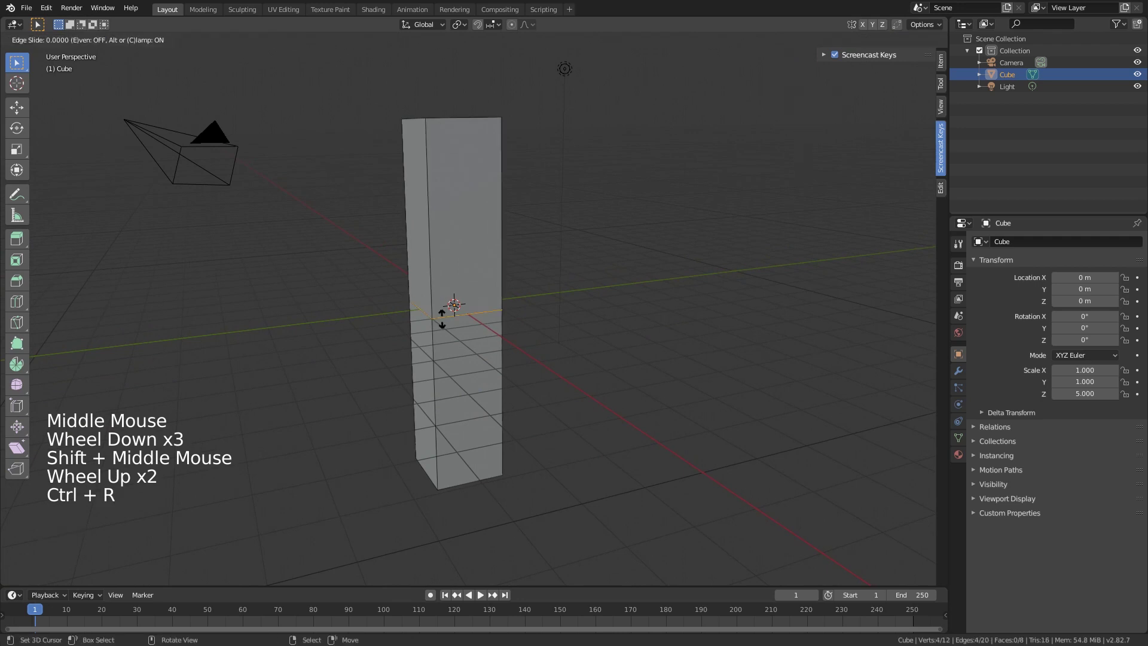
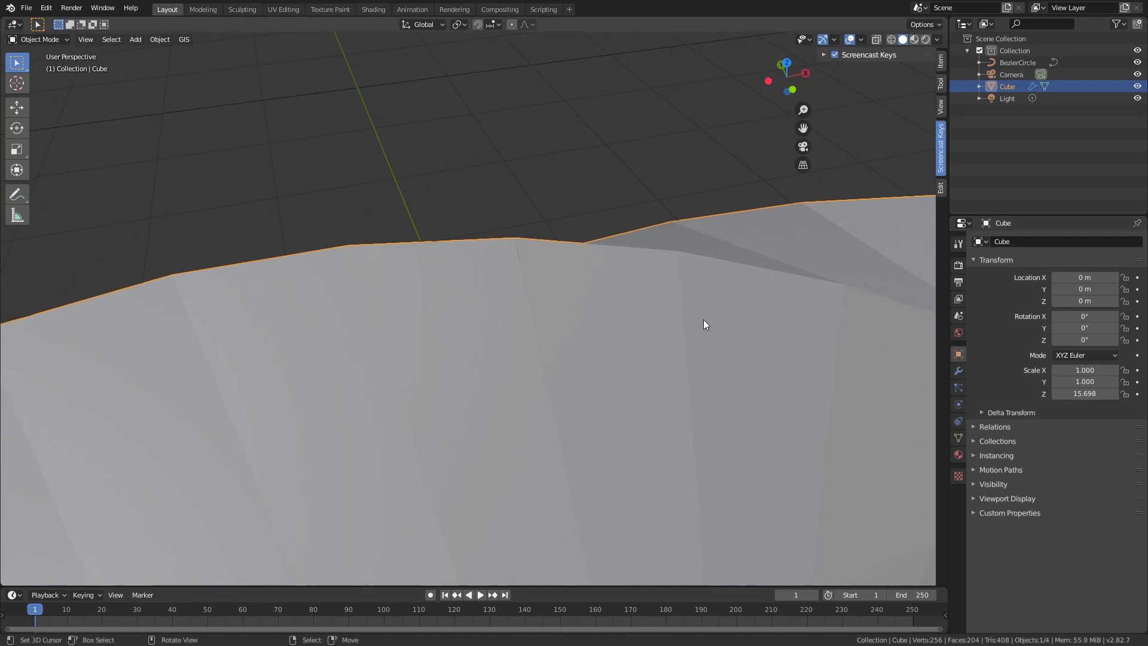
- Select the BezierCircle together with the twisted ring in wireframe view
{"action": "scroll", "scroll_direction": "down", "scroll_amount": 3}
{"action": "middle_click", "coordinate": [575, 293]}
{"action": "scroll", "scroll_direction": "up", "scroll_amount": 3}
{"action": "scroll", "scroll_direction": "down", "scroll_amount": 3}
{"action": "middle_click", "coordinate": [510, 313]}
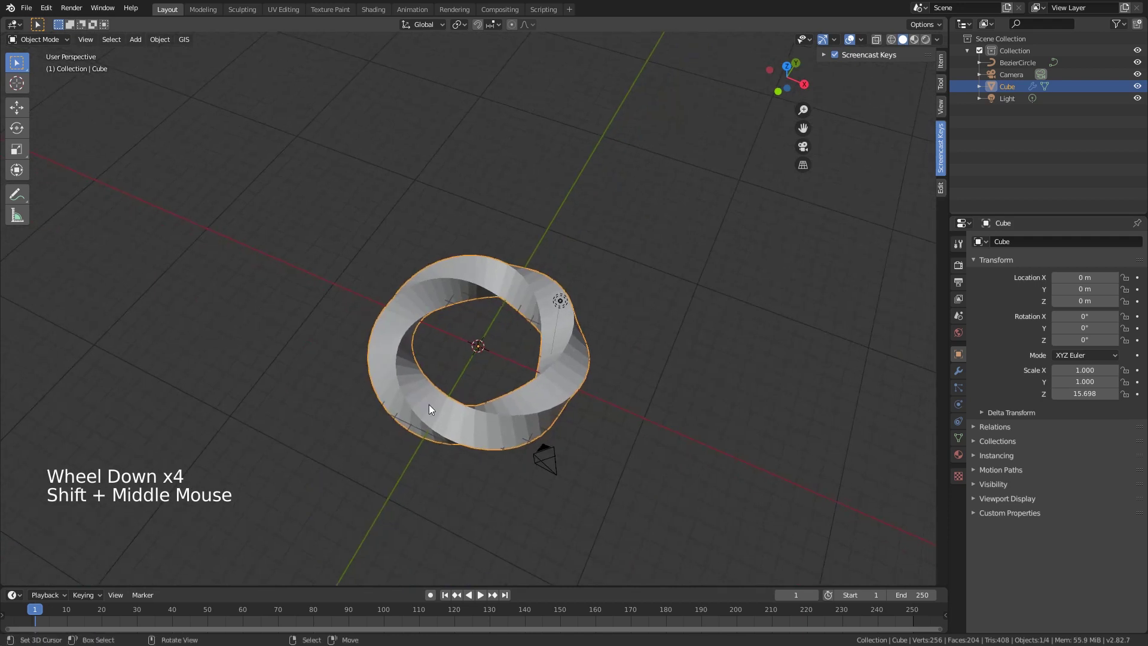
{"action": "right_click", "coordinate": [434, 408]}
{"action": "key", "text": "z"}
{"action": "right_click", "coordinate": [428, 409]}
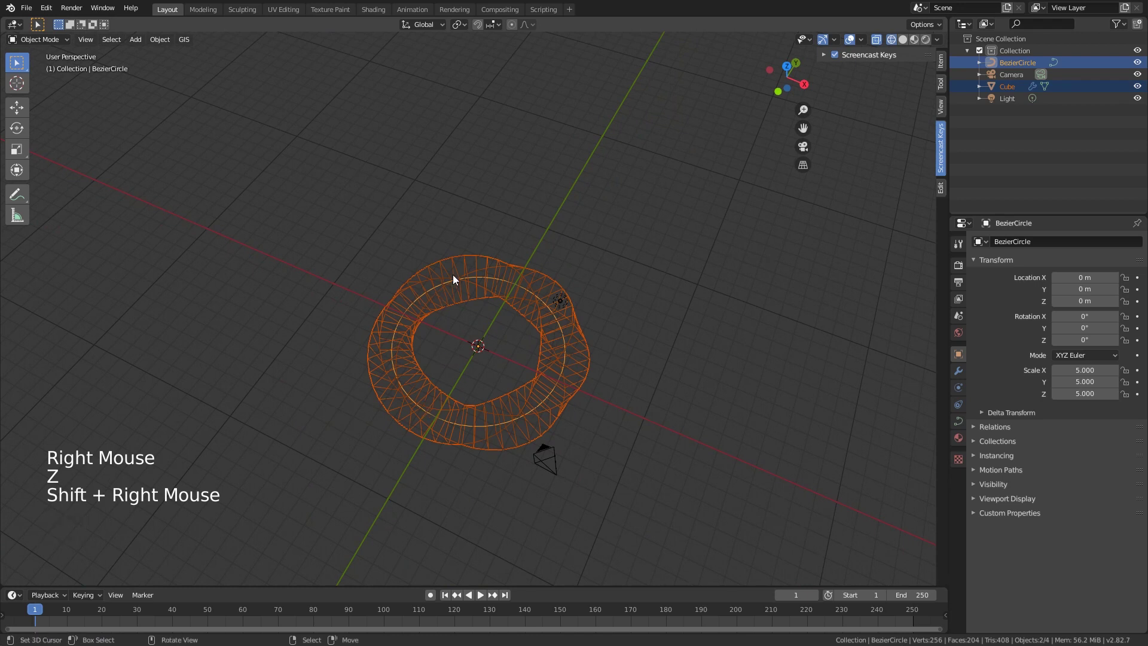
- Rotate the circle and ring 90 degrees on X so the ring stands upright
{"action": "key", "text": "z"}
{"action": "key", "text": "KP_1"}
{"action": "key", "text": "ctrl+z"}
{"action": "middle_click", "coordinate": [512, 294]}
{"action": "key", "text": "r"}
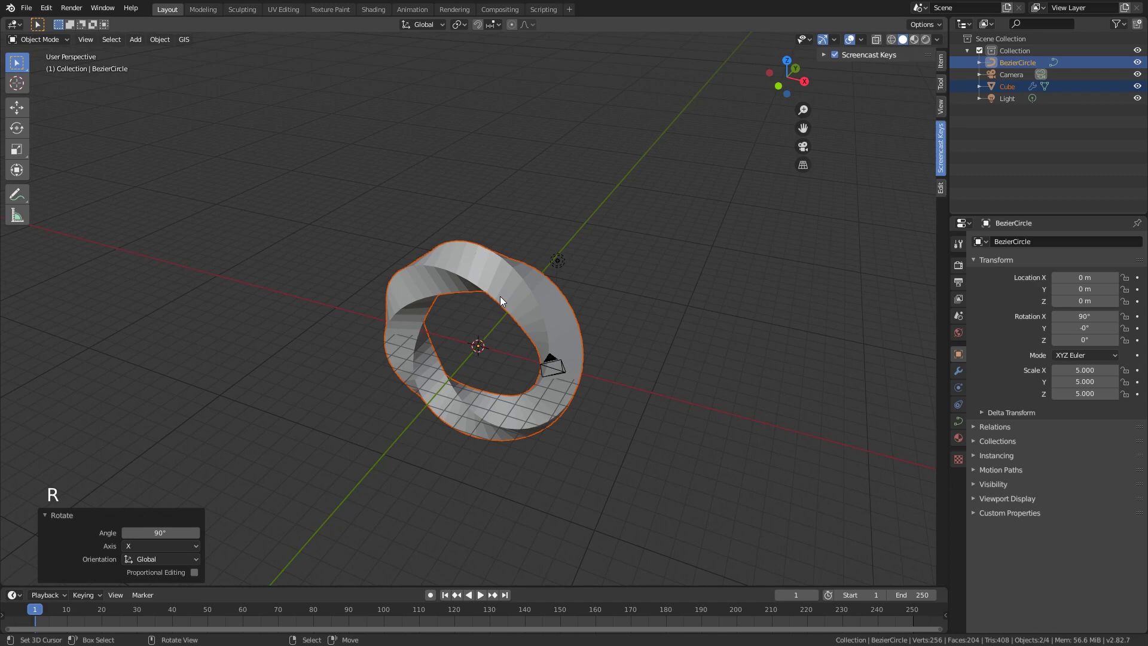
{"action": "key", "text": "KP_0"}
- Check the upright ring through the camera and front view, then select the ring Cube
{"action": "key", "text": "KP_1"}
{"action": "key", "text": "KP_0"}
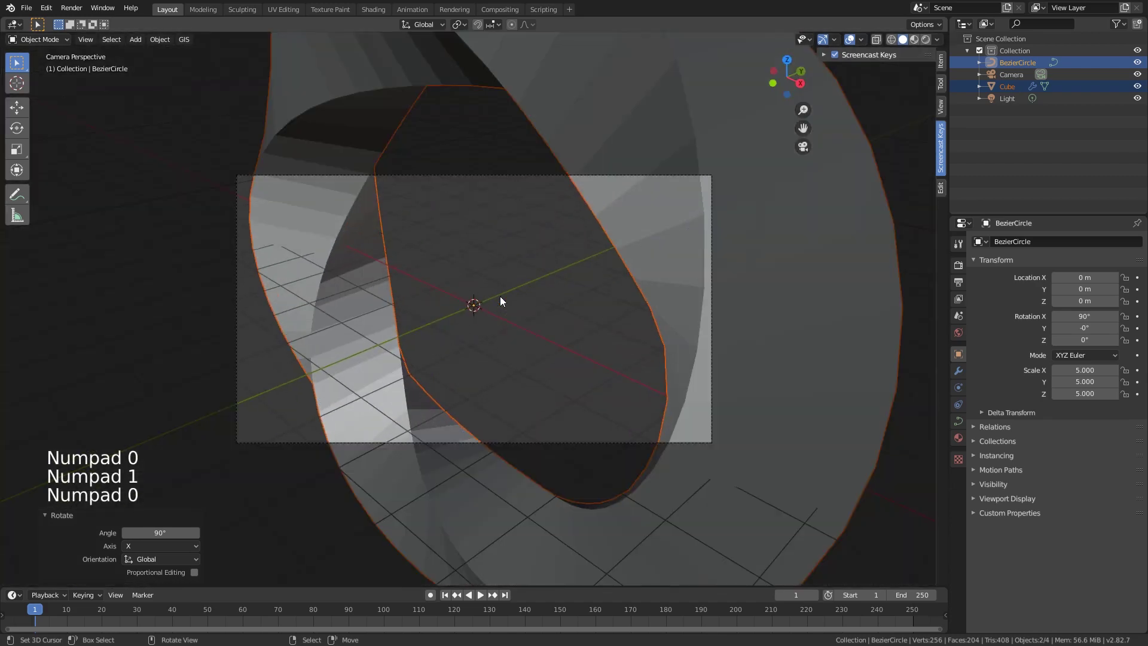
{"action": "key", "text": "KP_1"}
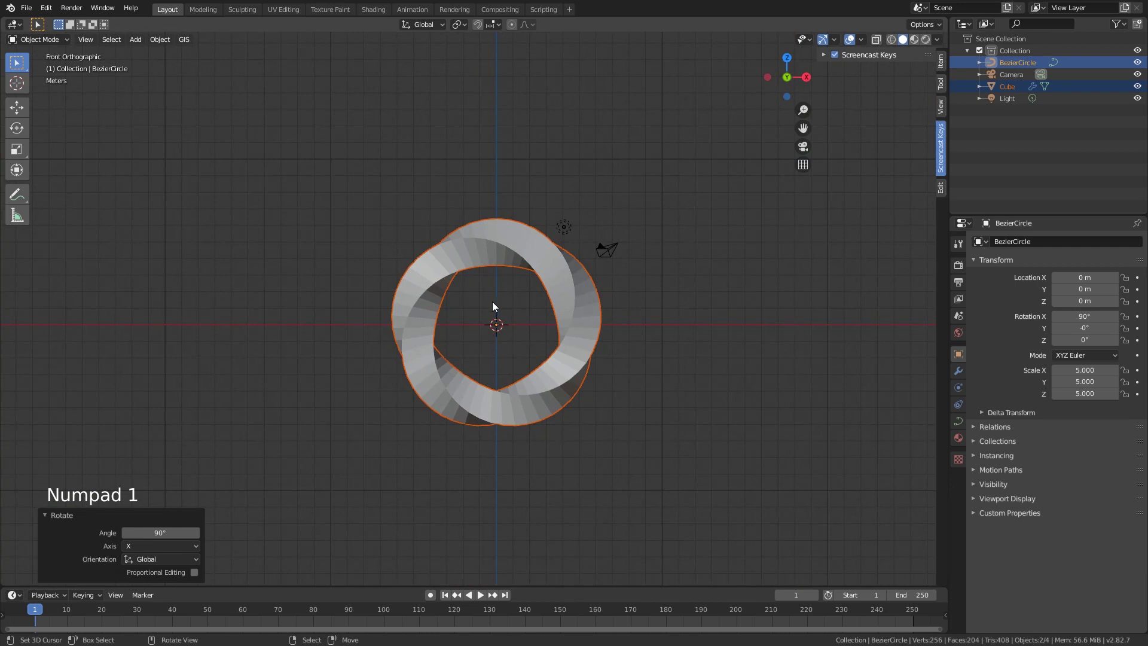
{"action": "scroll", "scroll_direction": "up", "scroll_amount": 3}
{"action": "middle_click", "coordinate": [573, 255]}
{"action": "scroll", "scroll_direction": "up", "scroll_amount": 3}
{"action": "middle_click", "coordinate": [548, 213]}
{"action": "right_click", "coordinate": [558, 178]}
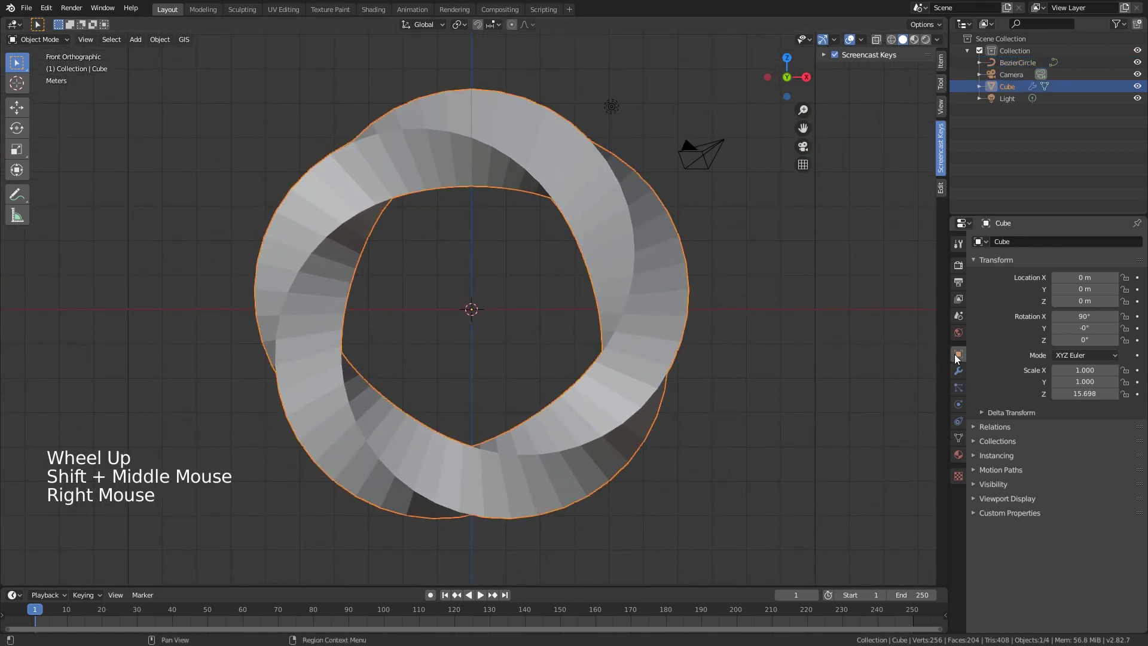
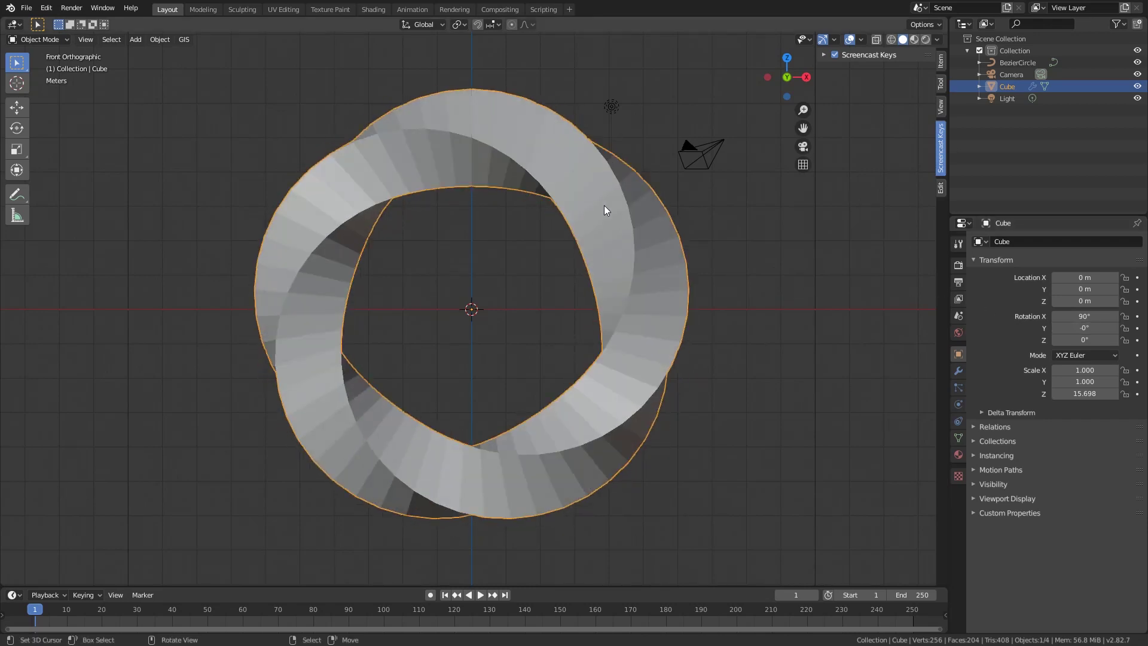
- Select the ring Cube and enter Edit Mode on its mesh
{"action": "right_click", "coordinate": [585, 182]}
{"action": "key", "text": "Tab"}
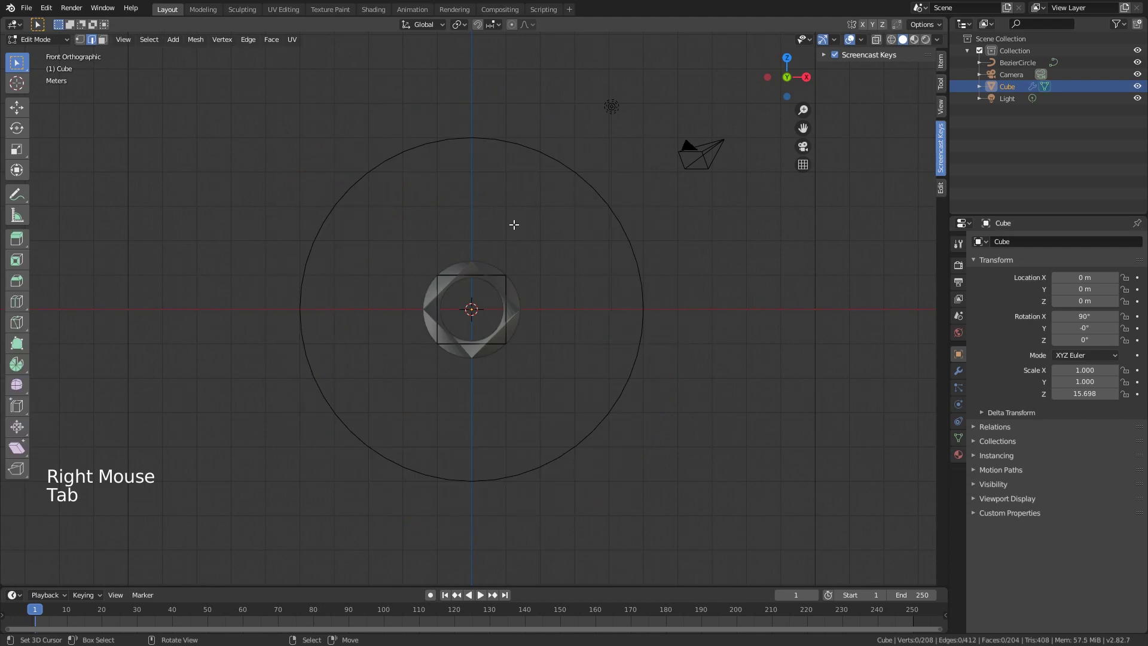
{"action": "scroll", "scroll_direction": "up", "scroll_amount": 3}
{"action": "middle_click", "coordinate": [497, 283]}
{"action": "scroll", "scroll_direction": "down", "scroll_amount": 3}
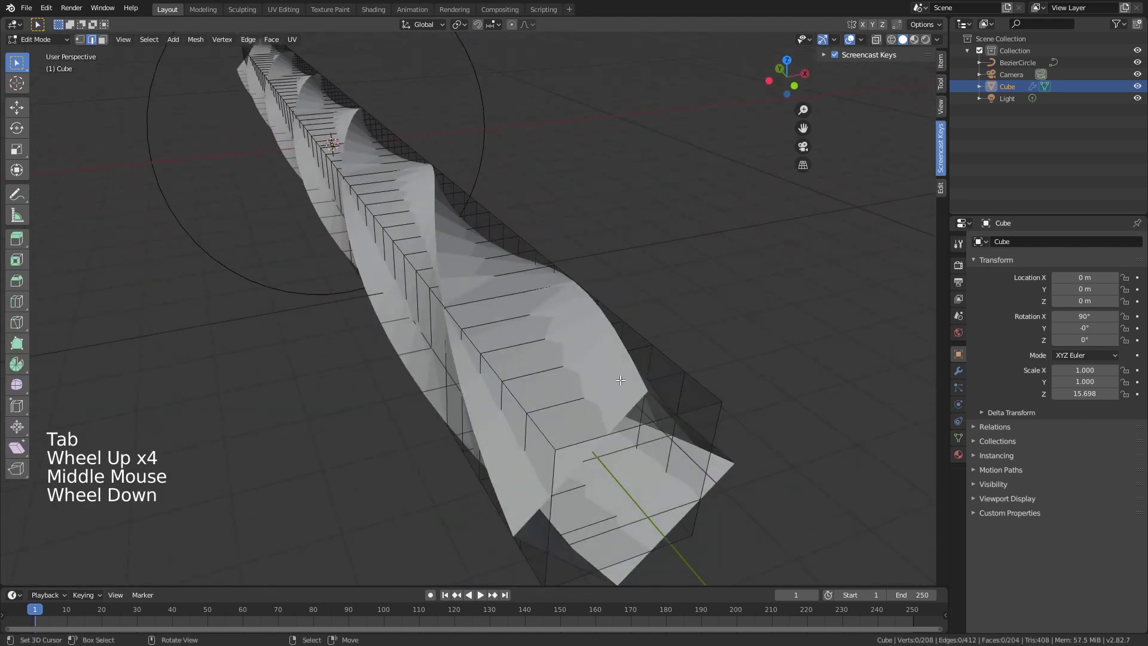
{"action": "scroll", "scroll_direction": "down", "scroll_amount": 3}
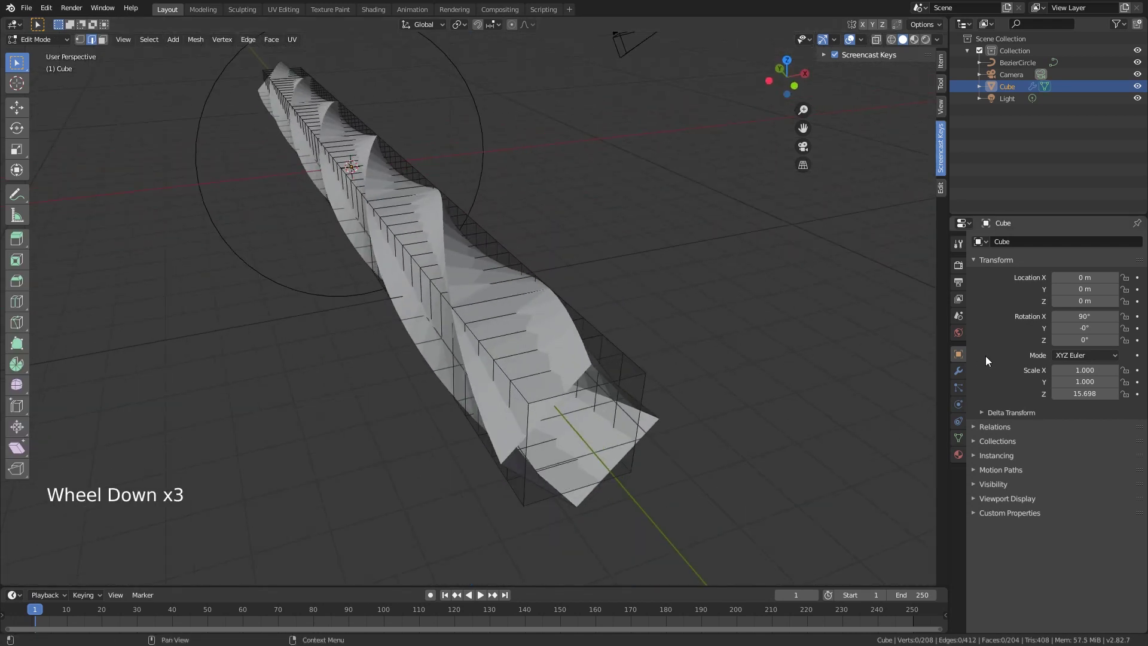
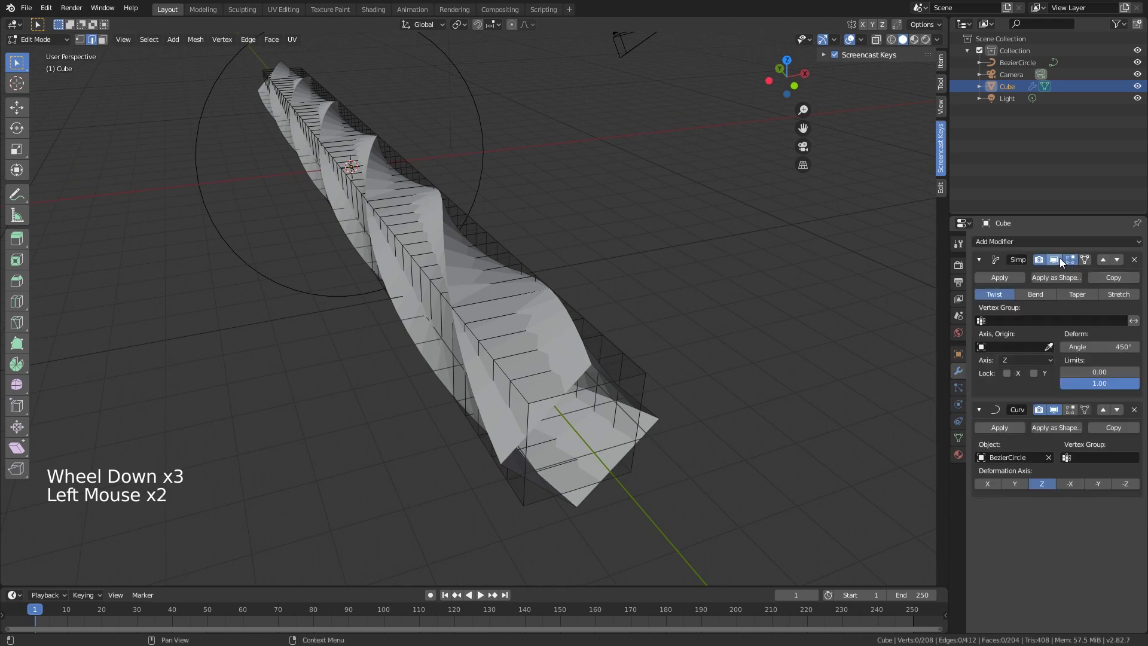
- Hide the twist and curve modifiers in Edit Mode and add lengthwise loop cuts to the straight column
{"action": "left_click", "coordinate": [1064, 261]}
{"action": "left_click", "coordinate": [1058, 415]}
{"action": "middle_click", "coordinate": [629, 325]}
{"action": "key", "text": "ctrl+r"}
{"action": "key", "text": "ctrl+r"}
{"action": "key", "text": "ctrl+r"}
{"action": "key", "text": "ctrl+r"}
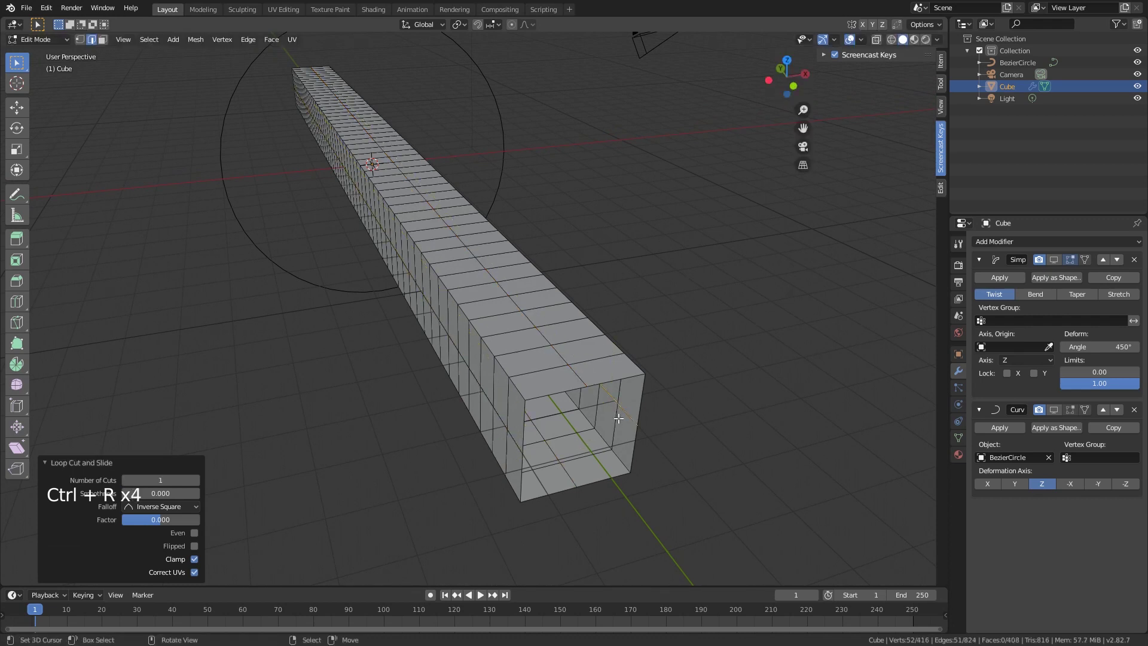
- Scale three side edge loops inward to pinch the column into a star-like profile
{"action": "right_click", "coordinate": [575, 371]}
{"action": "right_click", "coordinate": [569, 473]}
{"action": "right_click", "coordinate": [515, 438]}
{"action": "key", "text": "s"}
{"action": "key", "text": "s"}
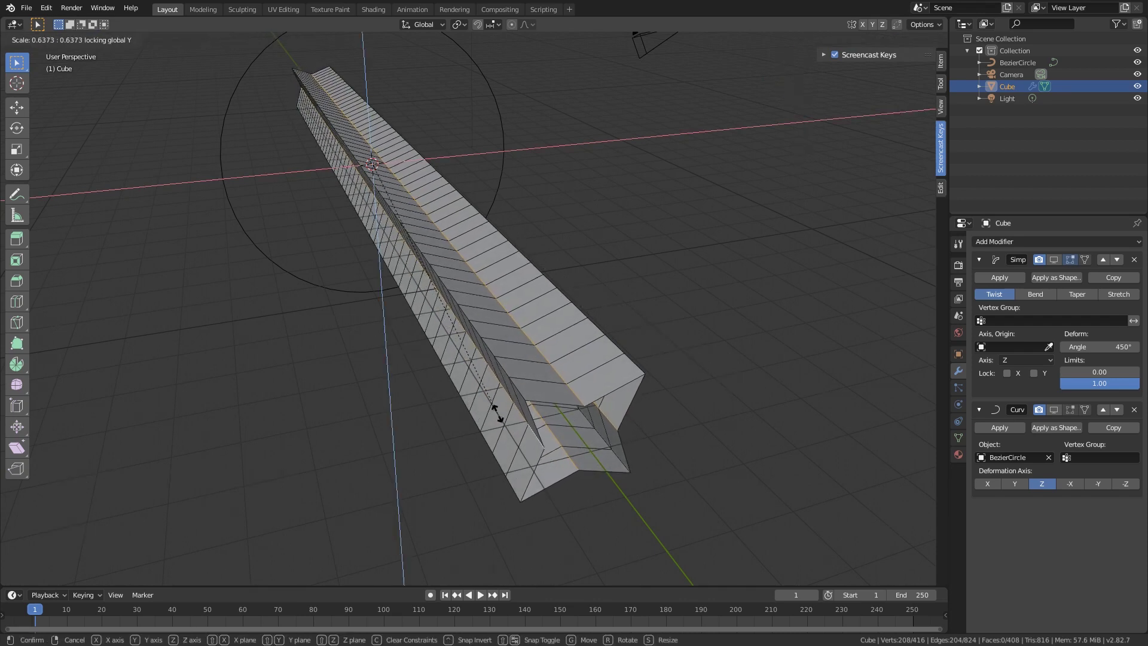
{"action": "middle_click", "coordinate": [558, 418]}
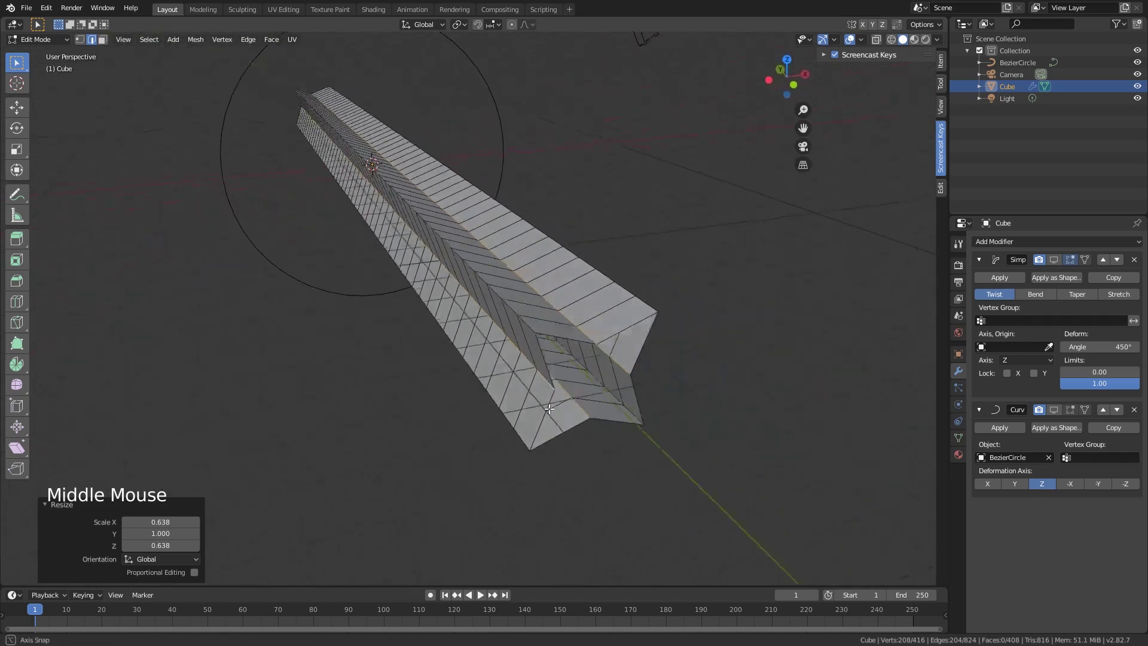
{"action": "scroll", "scroll_direction": "up", "scroll_amount": 3}
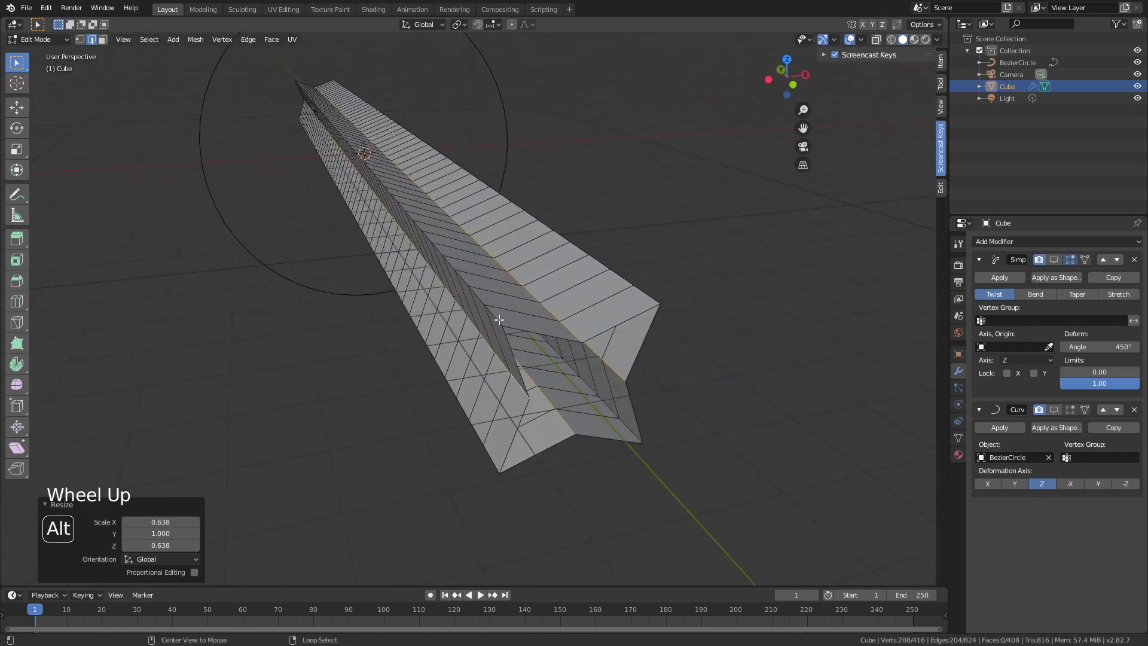
- Select the four corner edge loops of the column for shrinking
{"action": "right_click", "coordinate": [498, 315]}
{"action": "right_click", "coordinate": [650, 292]}
{"action": "right_click", "coordinate": [631, 429]}
{"action": "right_click", "coordinate": [493, 466]}
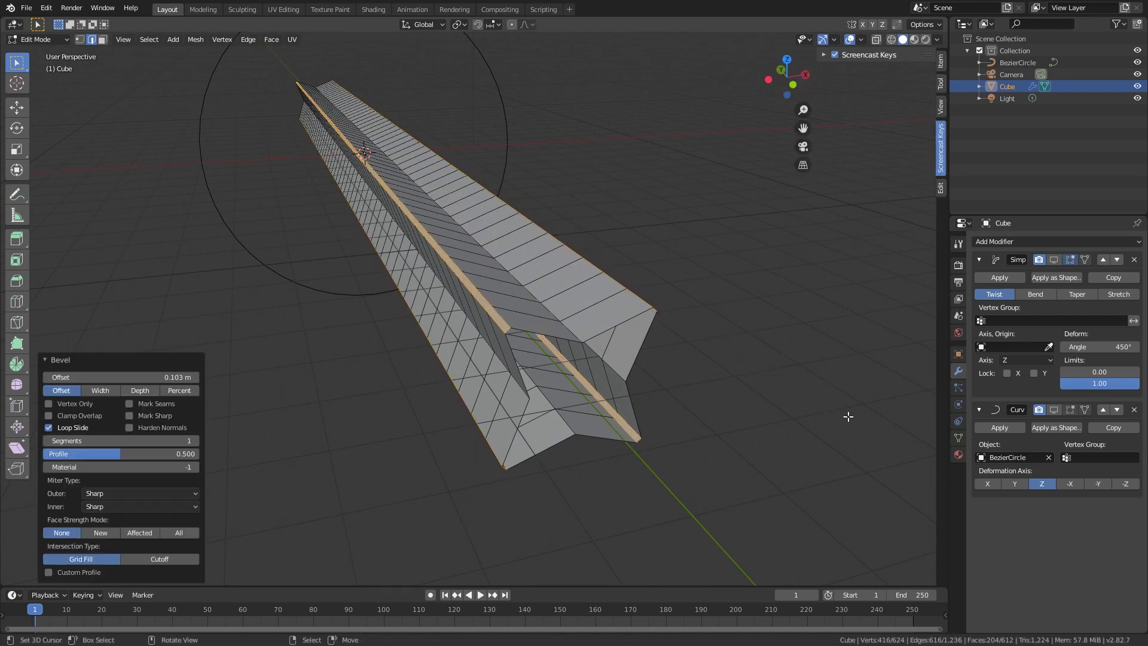
- Shrink the corner loops flat and cut the first edge loops across the column
{"action": "key", "text": "alt+s"}
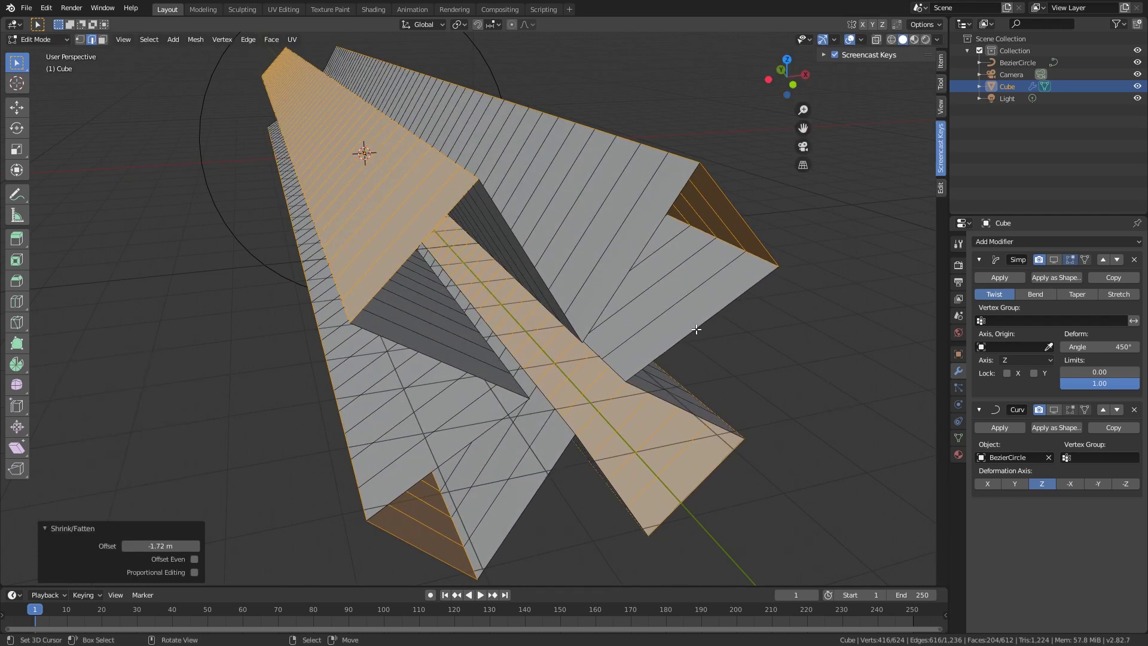
{"action": "scroll", "scroll_direction": "down", "scroll_amount": 3}
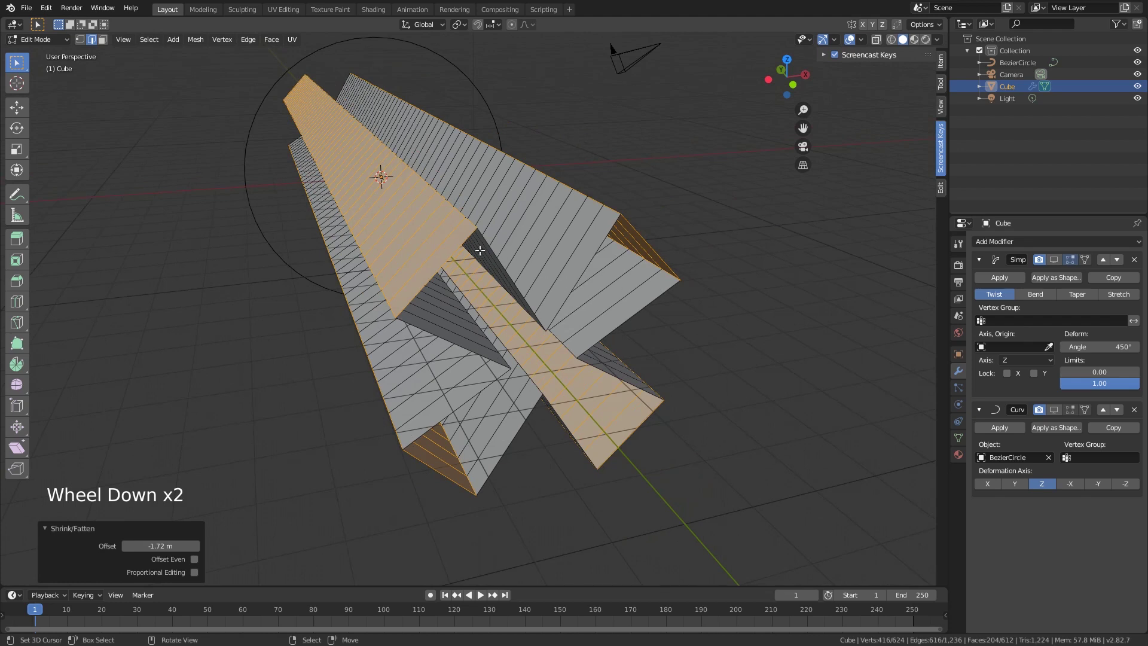
{"action": "key", "text": "ctrl+r"}
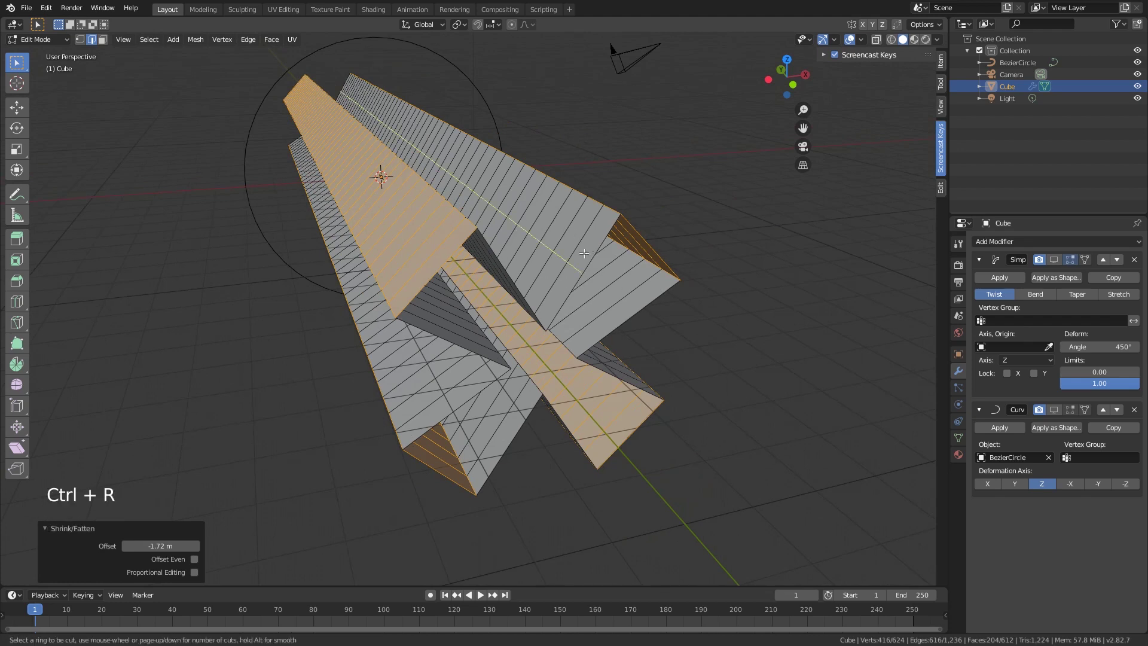
{"action": "middle_click", "coordinate": [582, 258]}
{"action": "key", "text": "ctrl+r"}
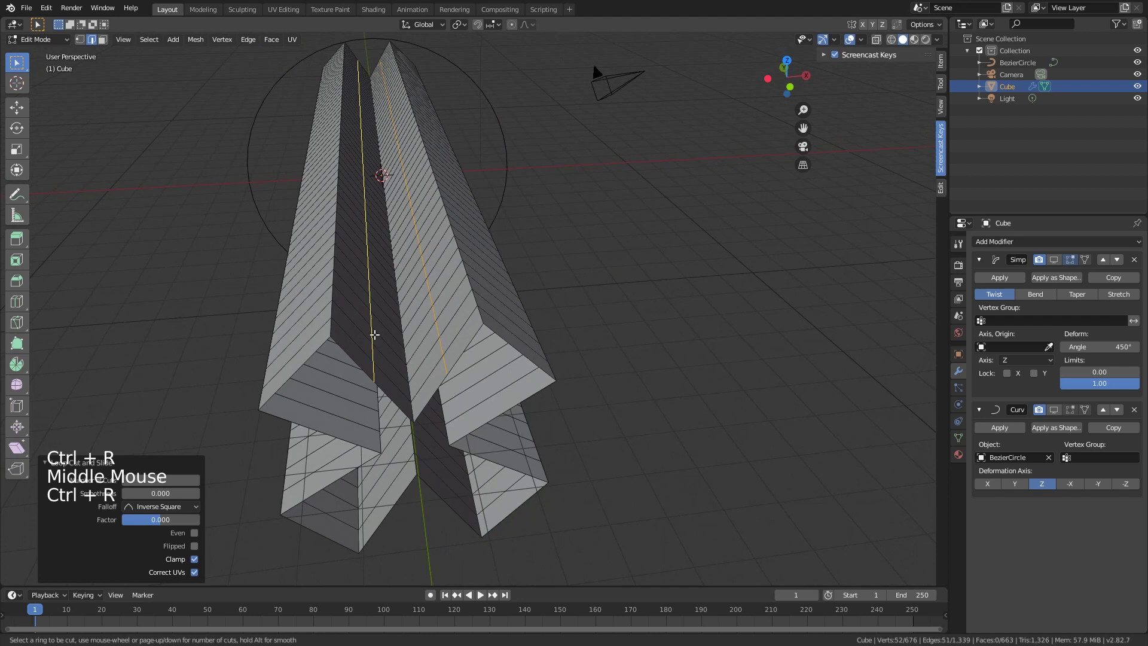
{"action": "key", "text": "ctrl+r"}
{"action": "key", "text": "ctrl+r"}
{"action": "key", "text": "ctrl+r"}
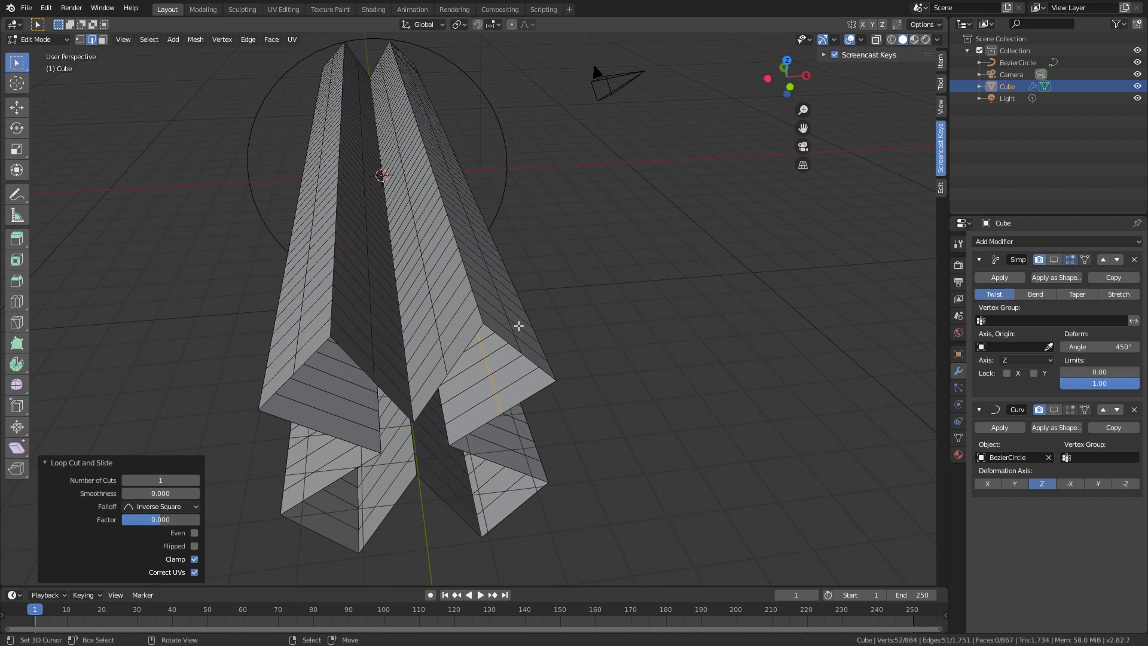
- Add many more edge loops so the twist curls smoothly, then return to Object Mode
{"action": "middle_click", "coordinate": [503, 419]}
{"action": "key", "text": "ctrl+r"}
{"action": "key", "text": "ctrl+r"}
{"action": "key", "text": "ctrl+r"}
{"action": "key", "text": "ctrl+r"}
{"action": "key", "text": "ctrl+r"}
{"action": "key", "text": "ctrl+r"}
{"action": "key", "text": "ctrl+r"}
{"action": "key", "text": "ctrl+r"}
{"action": "middle_click", "coordinate": [241, 316]}
{"action": "middle_click", "coordinate": [499, 280]}
{"action": "key", "text": "Tab"}
{"action": "left_click", "coordinate": [1058, 266]}
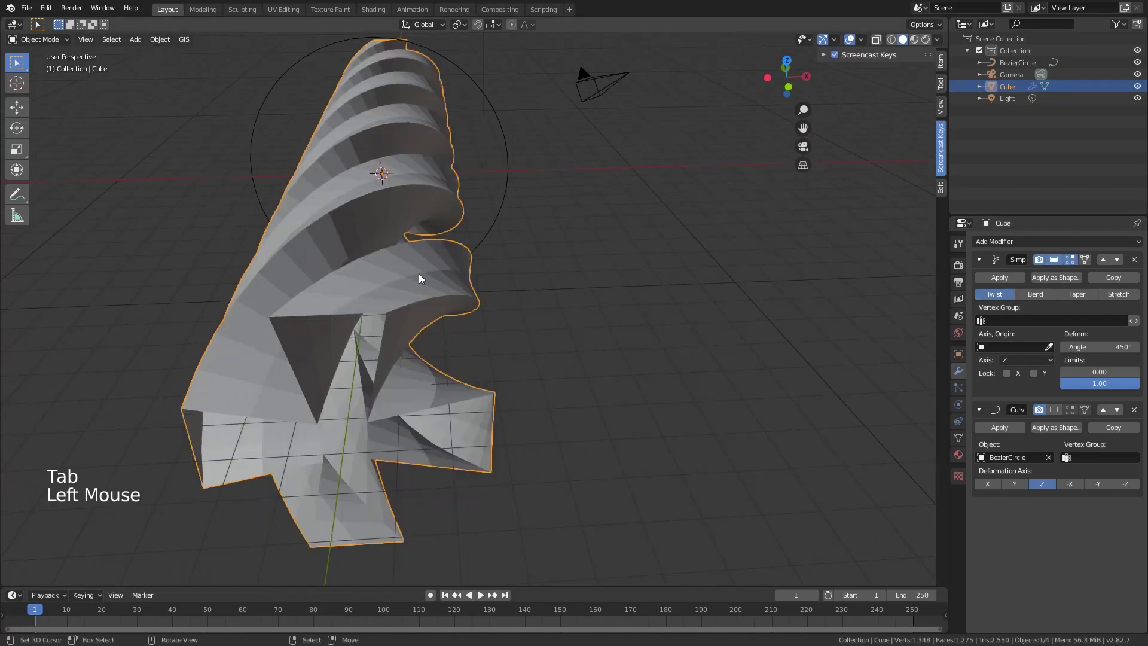
- Add a Catmull-Clark Subdivision Surface modifier placed above the Curve modifier
{"action": "left_click", "coordinate": [1042, 242]}
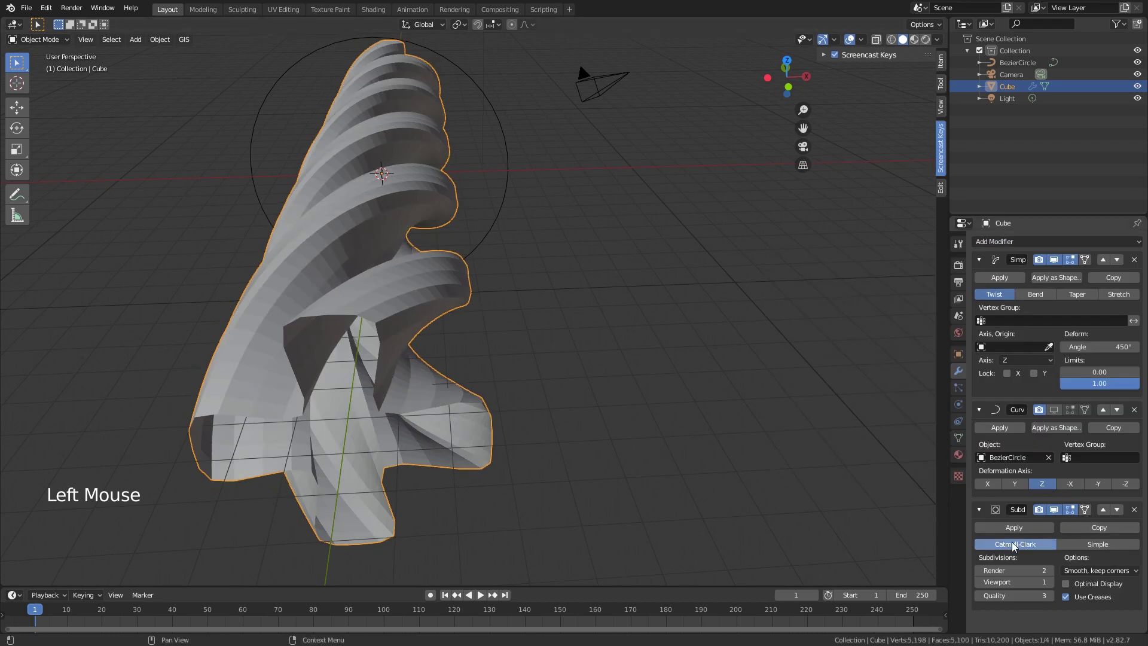
{"action": "left_click", "coordinate": [1108, 514]}
{"action": "key", "text": "Tab"}
{"action": "middle_click", "coordinate": [532, 310]}
{"action": "key", "text": "Tab"}
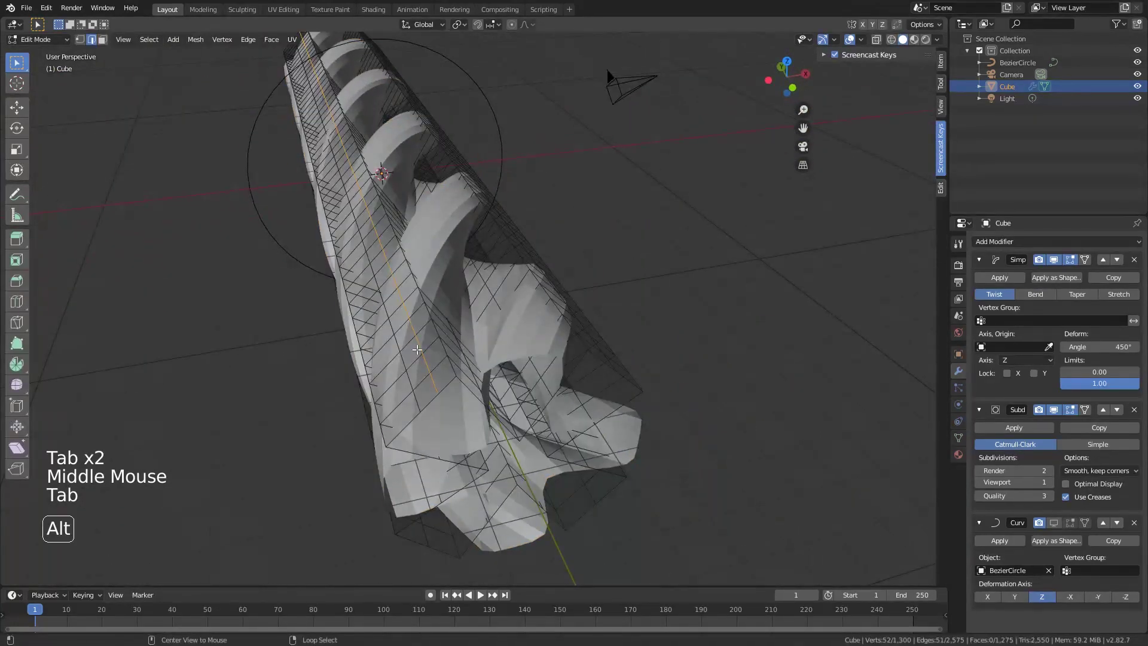
- Select two lengthwise edge loops of the spiral mesh for further shaping
{"action": "right_click", "coordinate": [418, 390]}
{"action": "middle_click", "coordinate": [449, 406]}
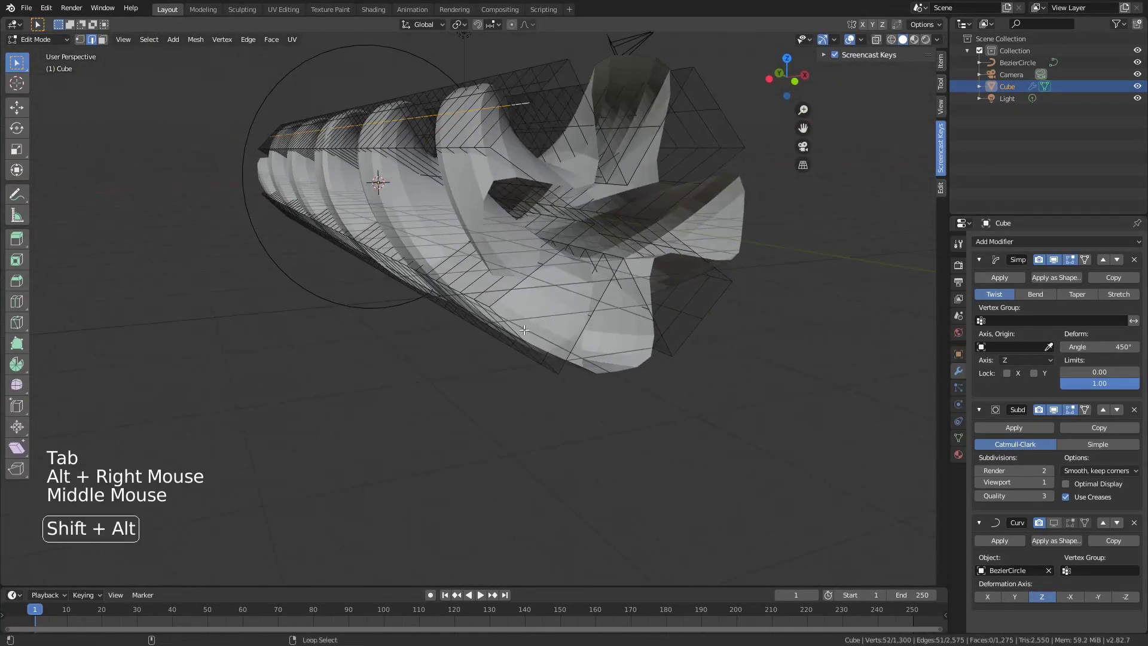
{"action": "middle_click", "coordinate": [529, 322]}
{"action": "right_click", "coordinate": [593, 248]}
{"action": "middle_click", "coordinate": [642, 237]}
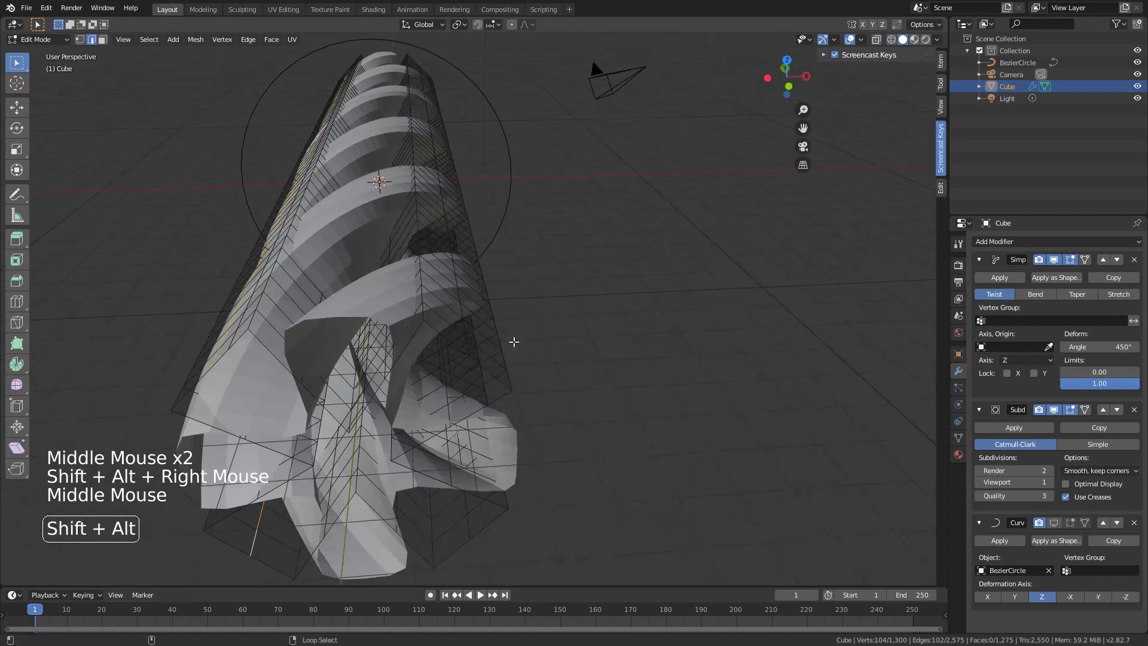
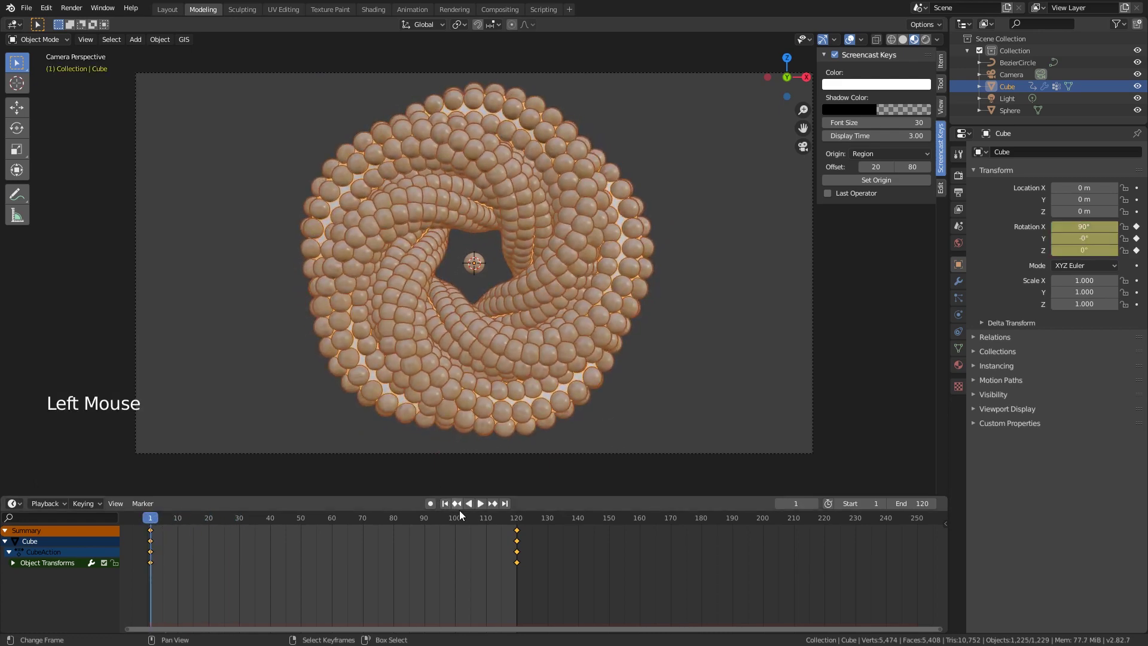
- Play, stop, rewind and replay the timeline to preview the spiral's spin
{"action": "left_click", "coordinate": [486, 507]}
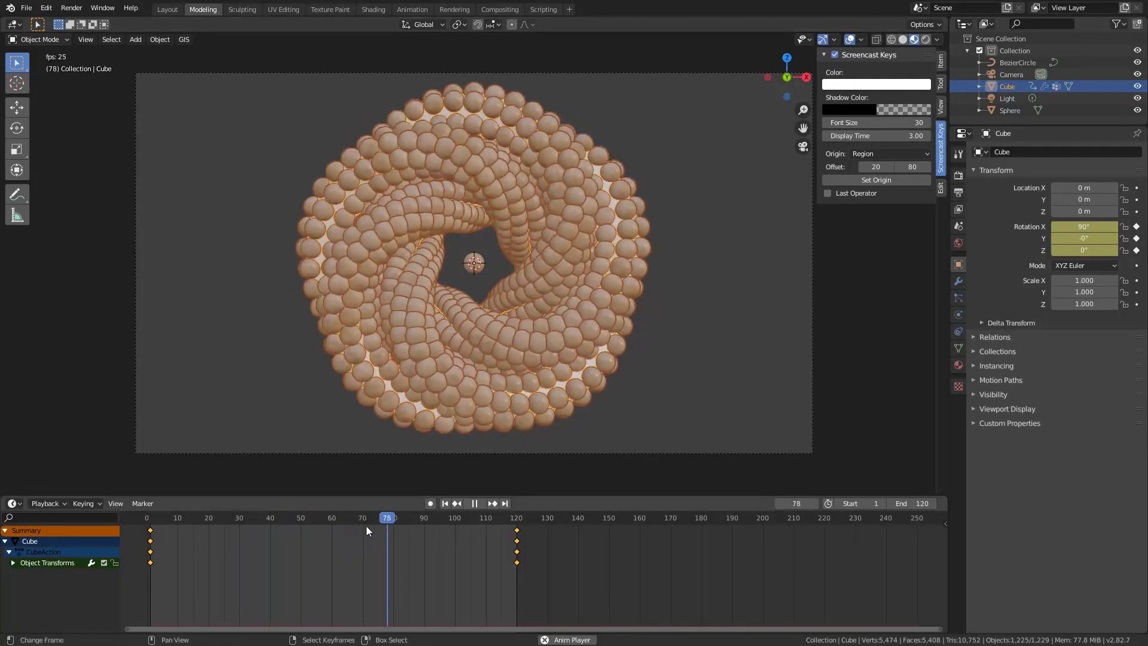
{"action": "left_click", "coordinate": [481, 512]}
{"action": "left_click", "coordinate": [503, 523]}
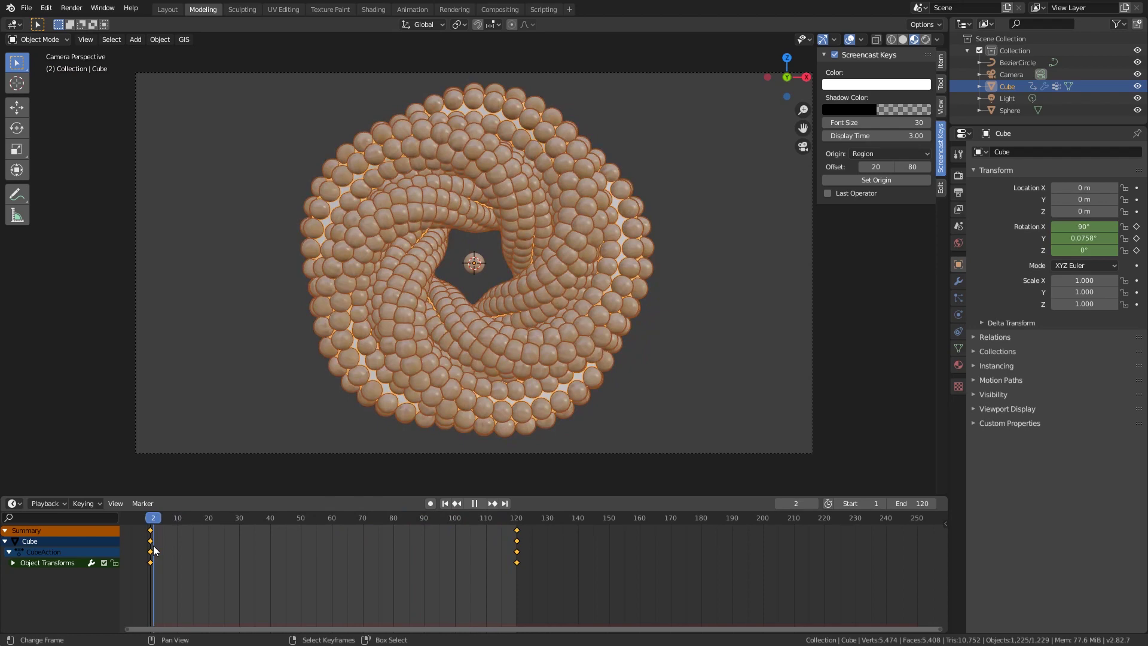
{"action": "left_click", "coordinate": [486, 505]}
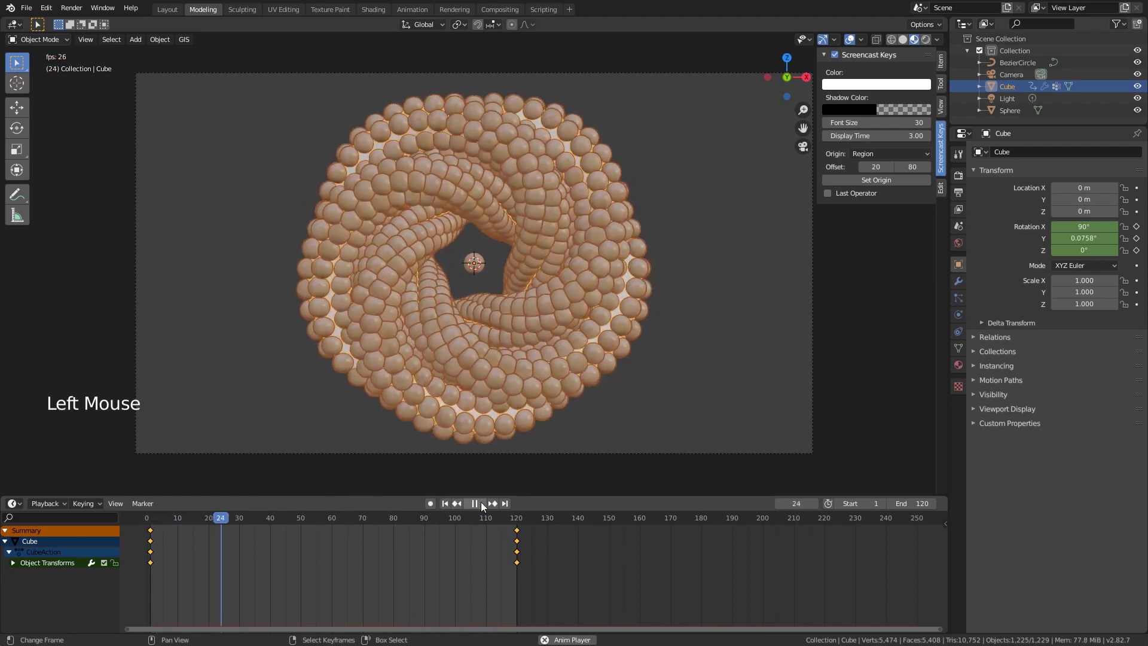
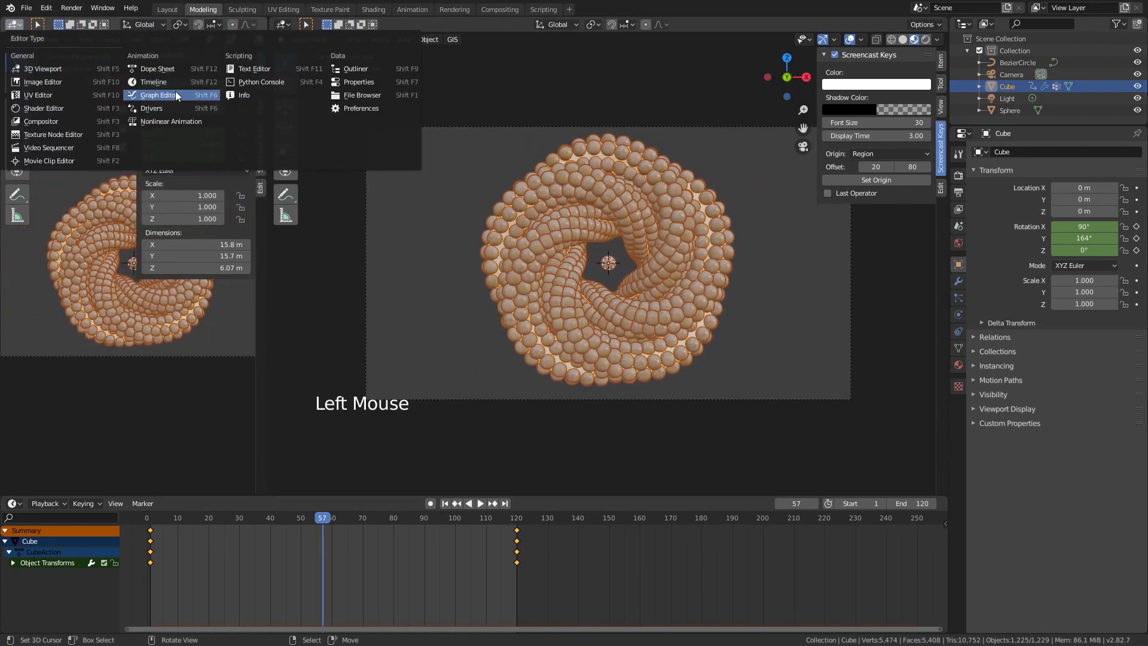
- Set all rotation keyframes to linear interpolation in a Graph Editor and scrub frames 13 and 49 to check
{"action": "left_click", "coordinate": [183, 98]}
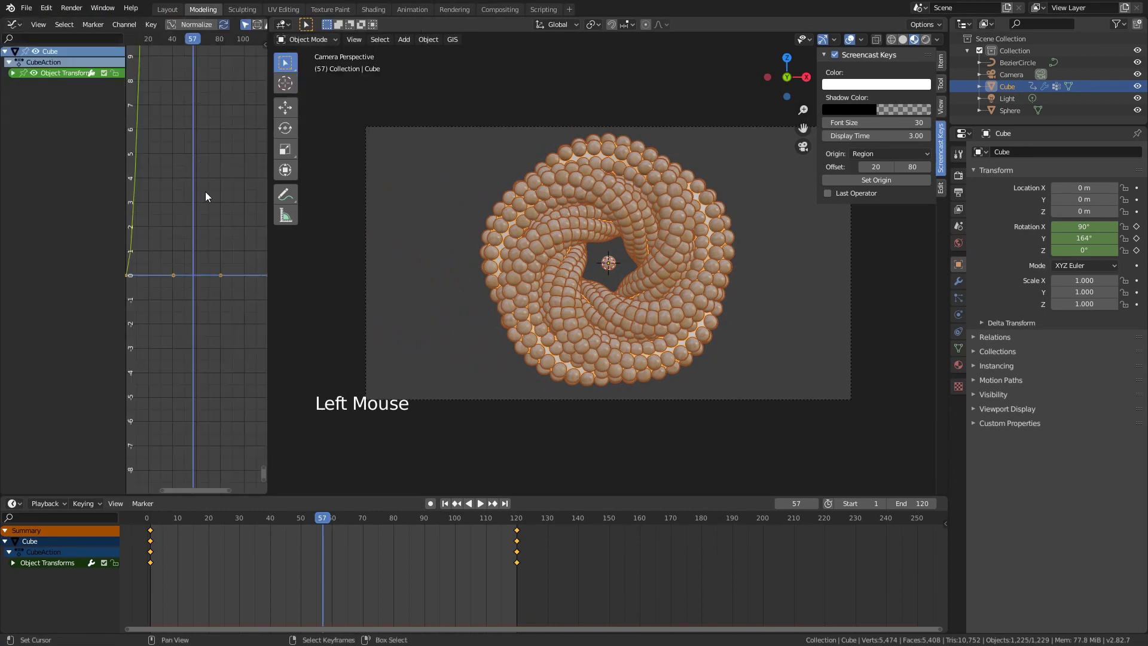
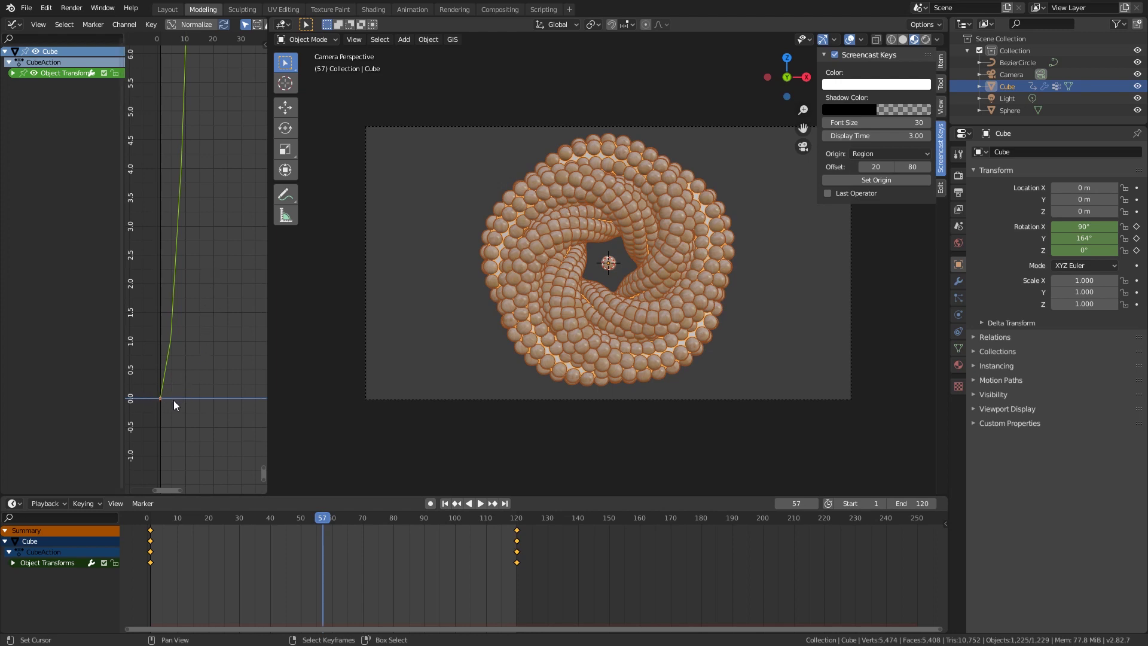
{"action": "key", "text": "a"}
{"action": "left_click", "coordinate": [156, 32]}
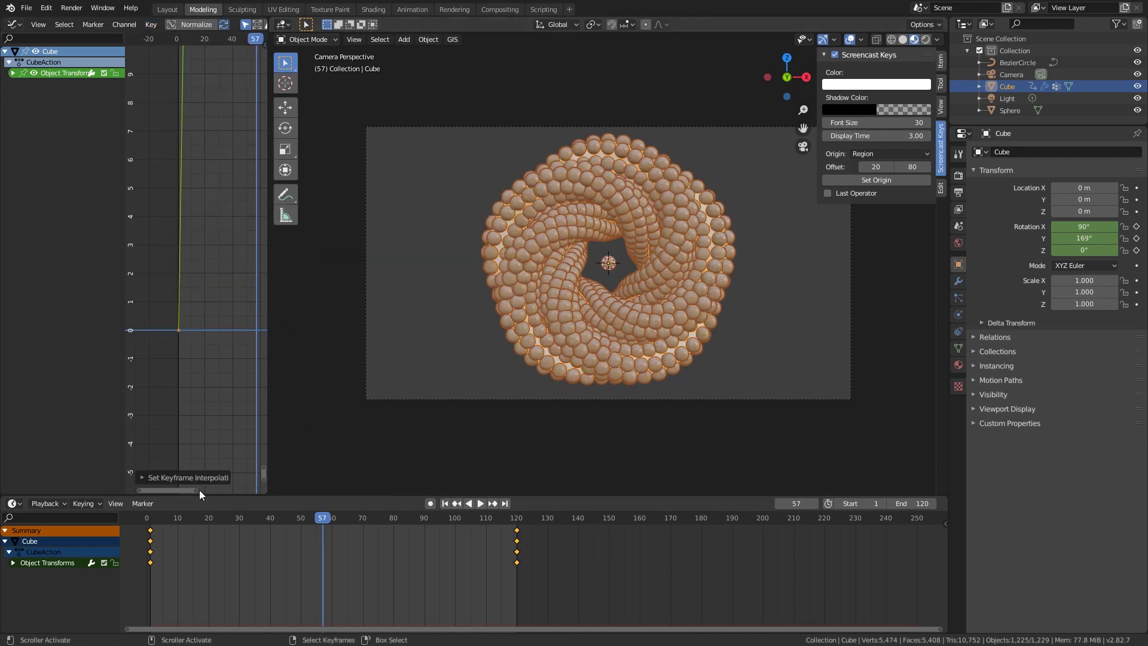
{"action": "left_click", "coordinate": [156, 525]}
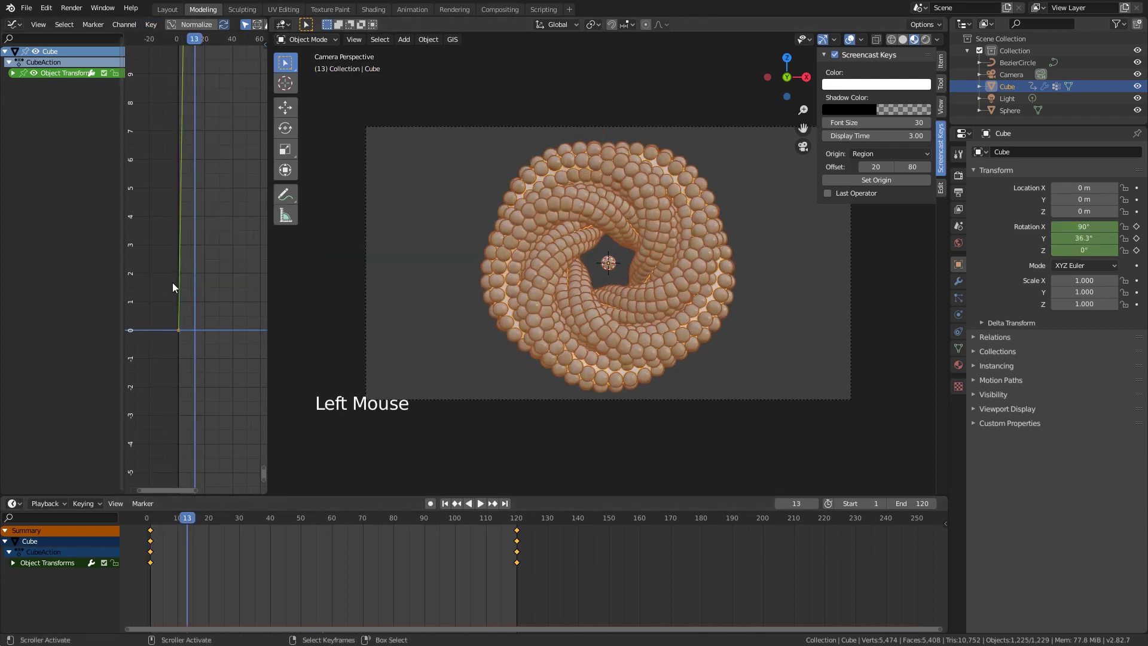
{"action": "left_click", "coordinate": [160, 524]}
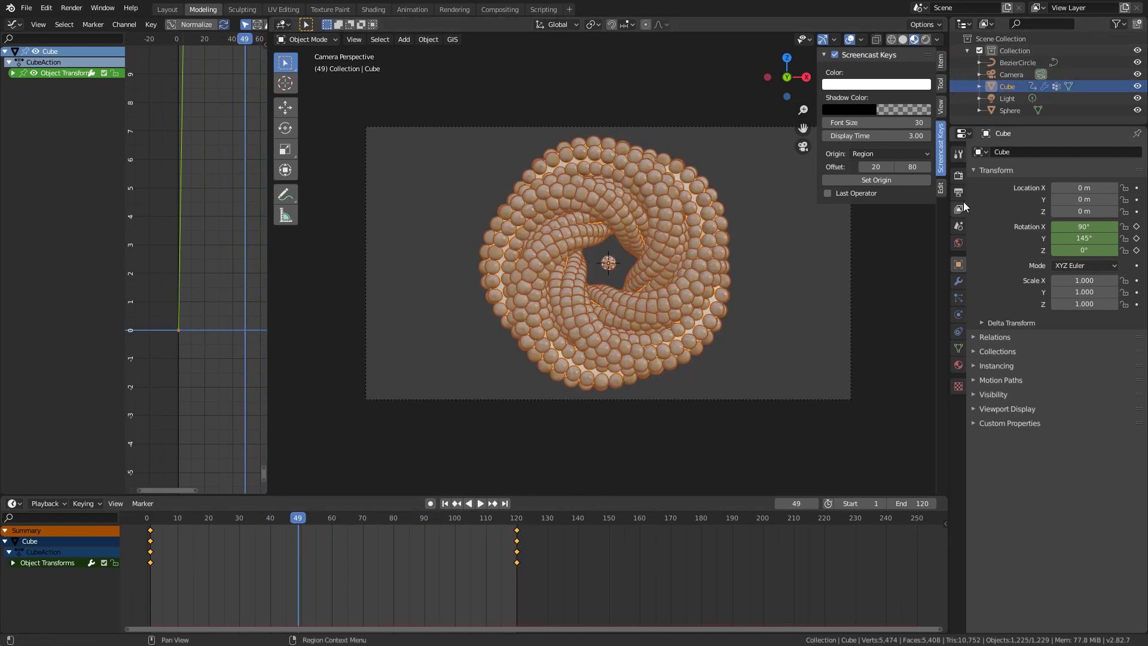
- Set the render engine to Cycles on GPU Compute and expand the Performance settings
{"action": "left_click", "coordinate": [961, 185]}
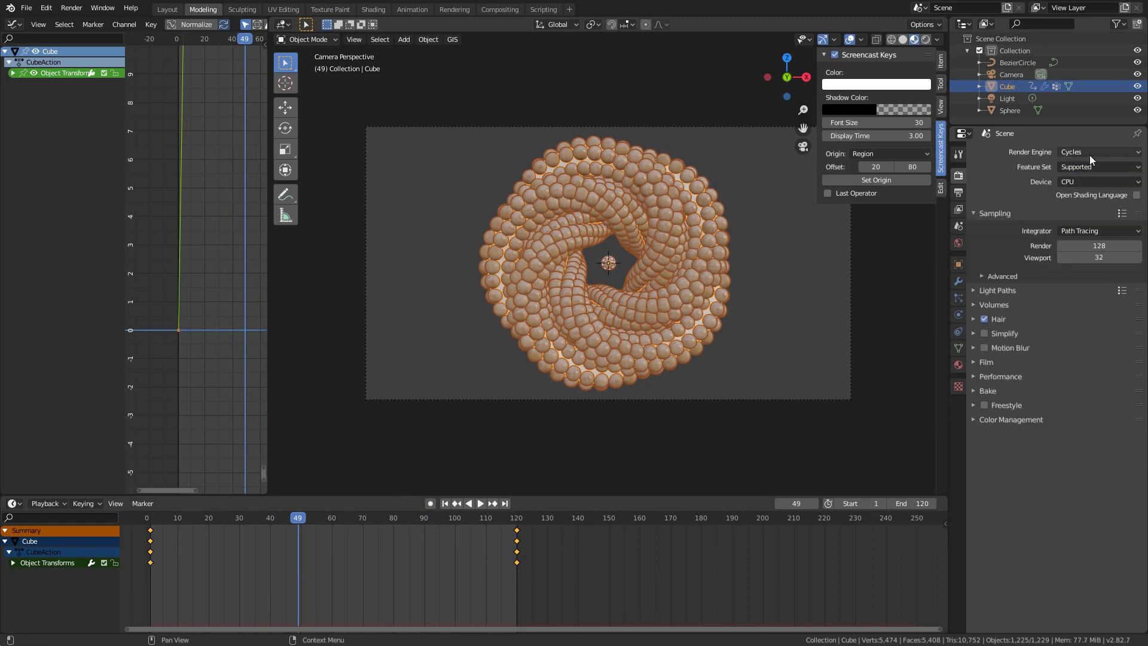
{"action": "left_click", "coordinate": [1092, 185]}
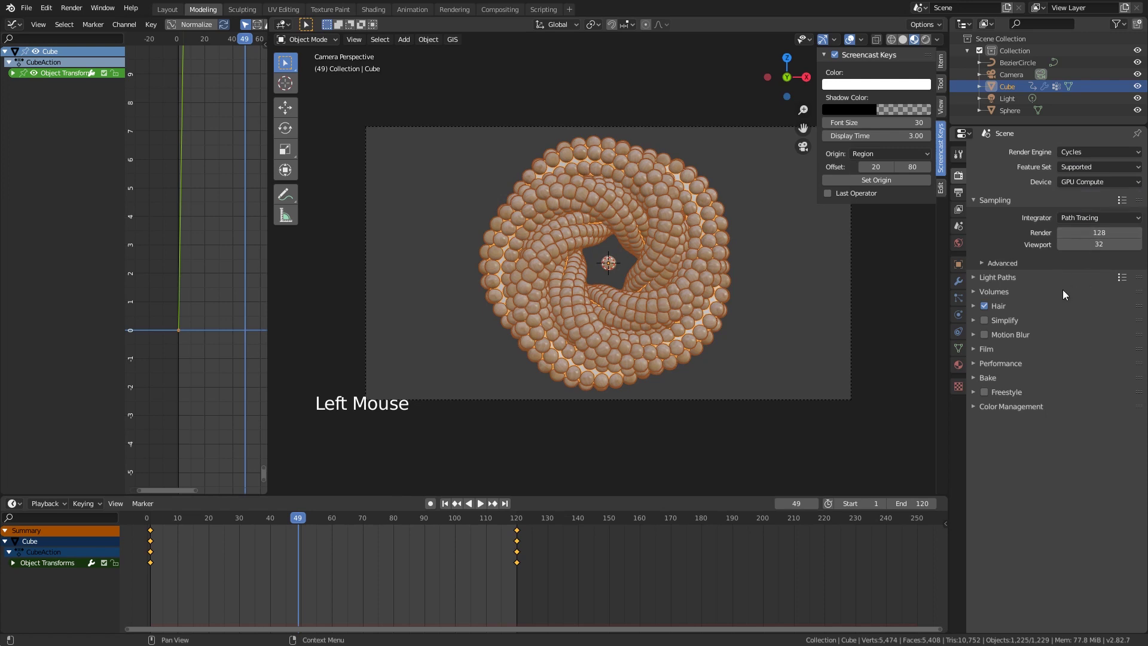
{"action": "left_click", "coordinate": [1016, 365]}
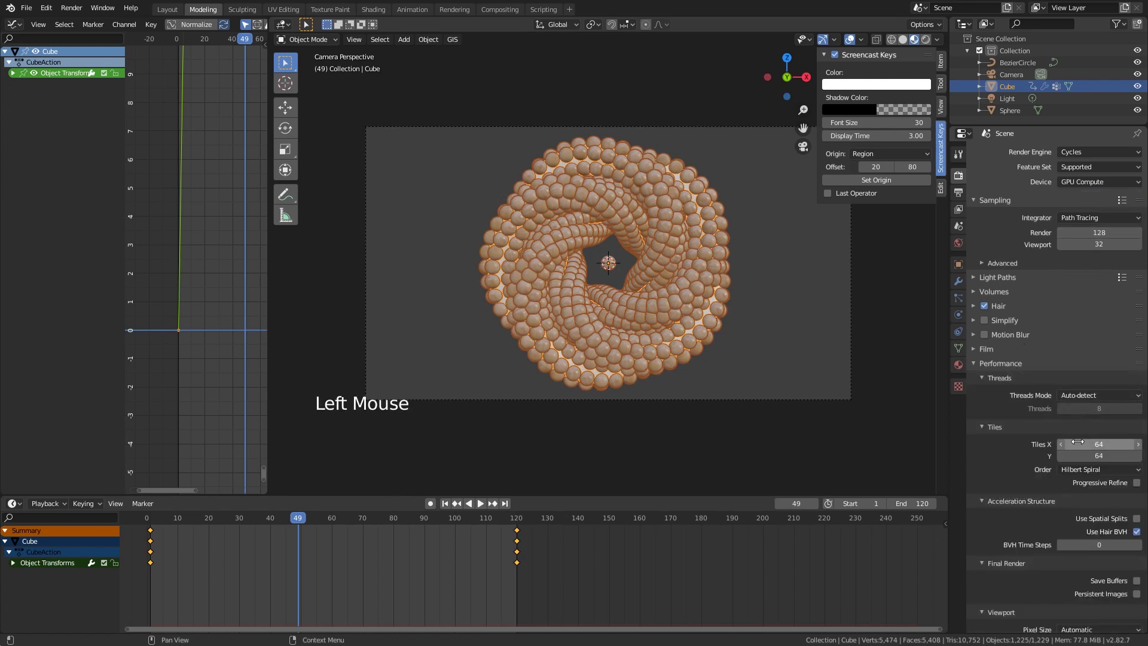
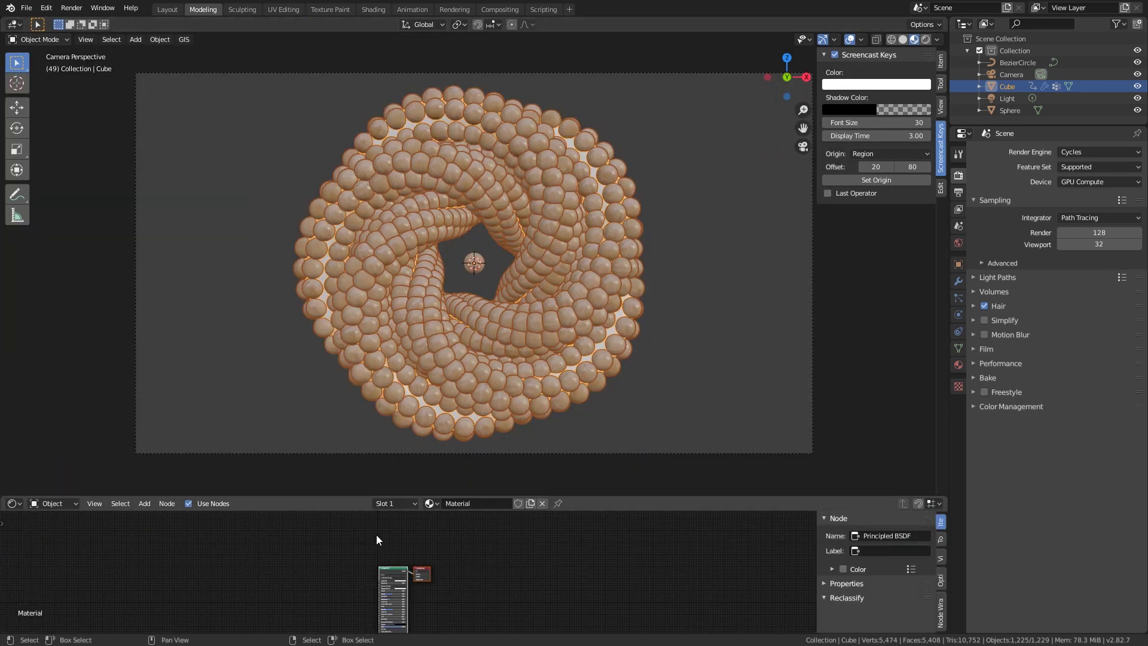
- Add an Environment Texture node to the world shader and load an HDRI image into it
{"action": "left_click", "coordinate": [62, 505]}
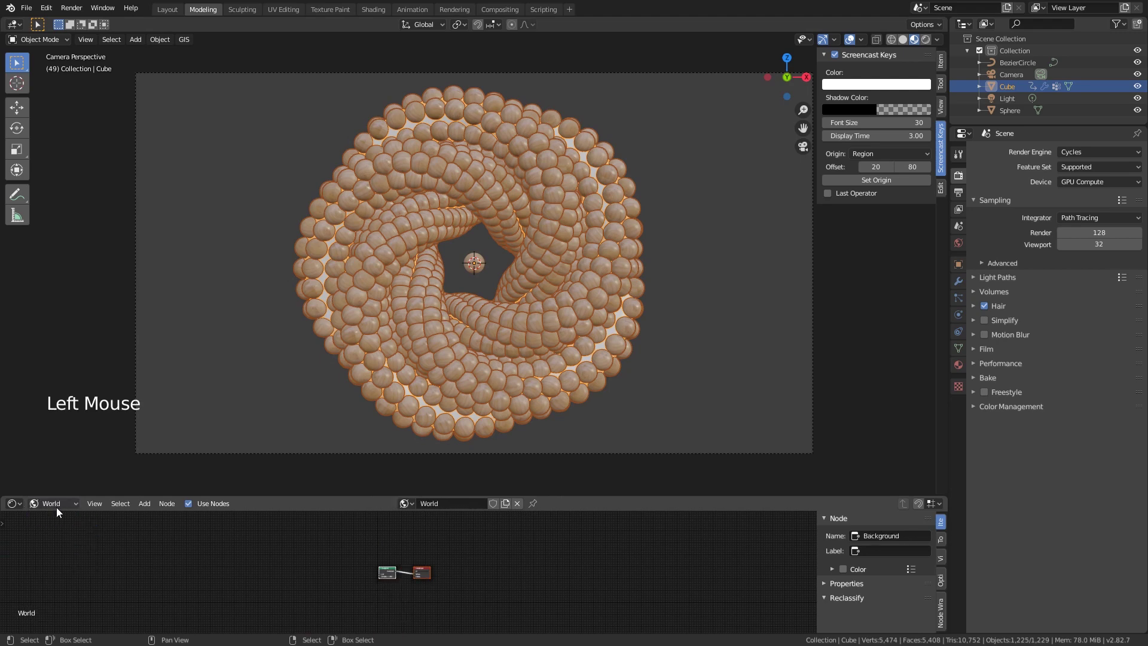
{"action": "scroll", "scroll_direction": "up", "scroll_amount": 3}
{"action": "key", "text": "shift+a"}
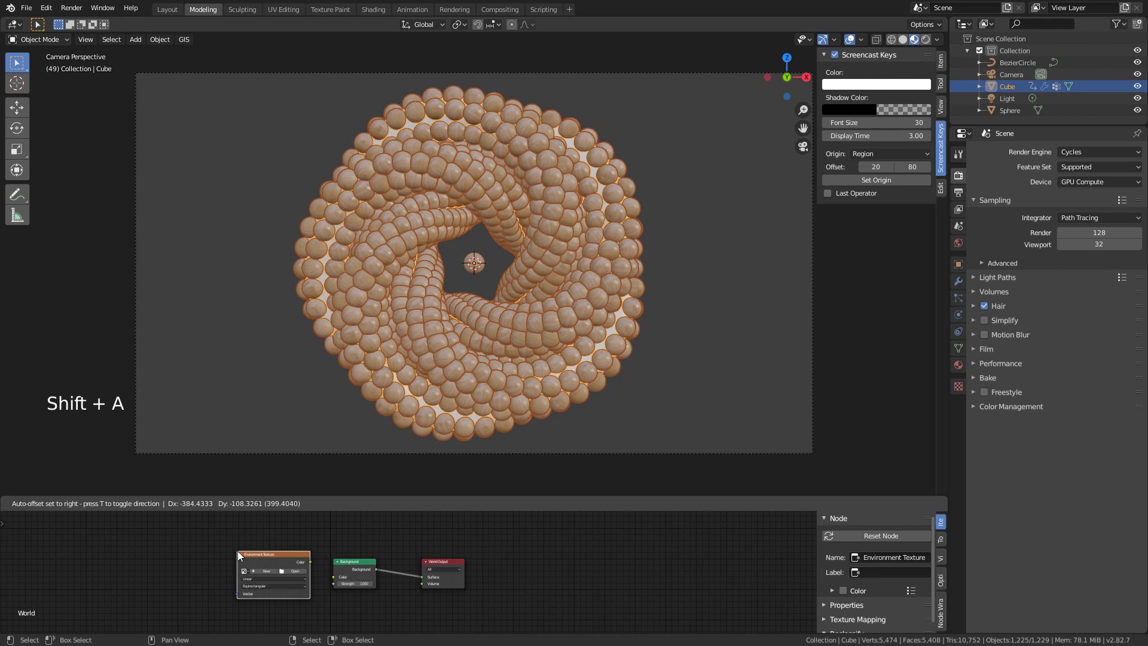
{"action": "scroll", "scroll_direction": "up", "scroll_amount": 3}
{"action": "left_click", "coordinate": [260, 563]}
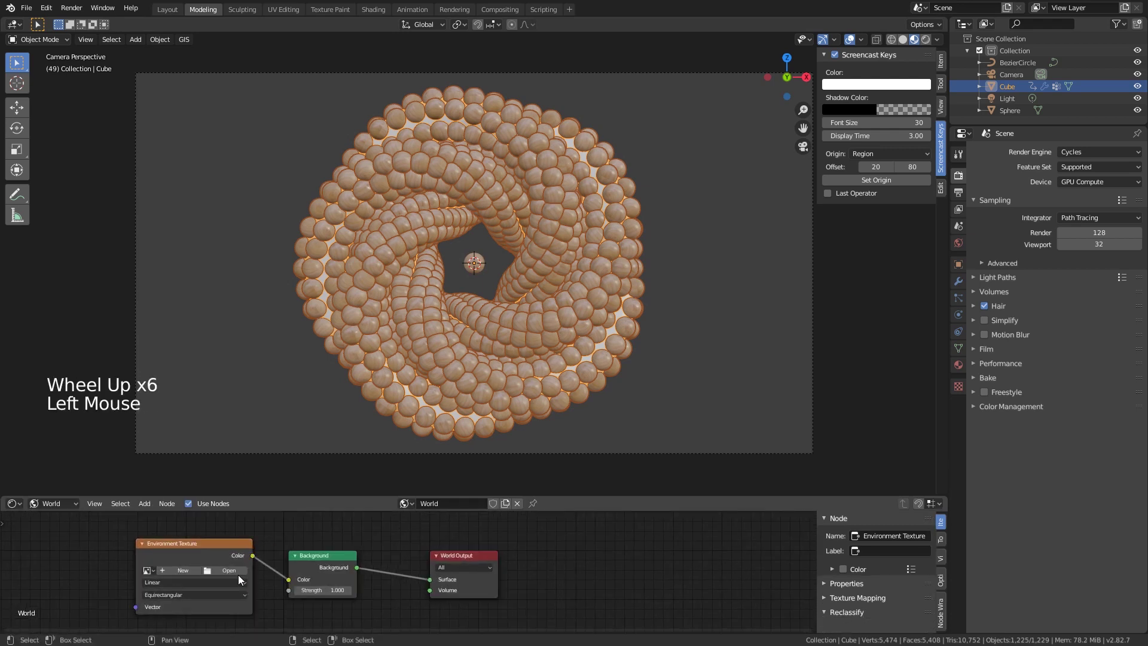
{"action": "left_click", "coordinate": [234, 576]}
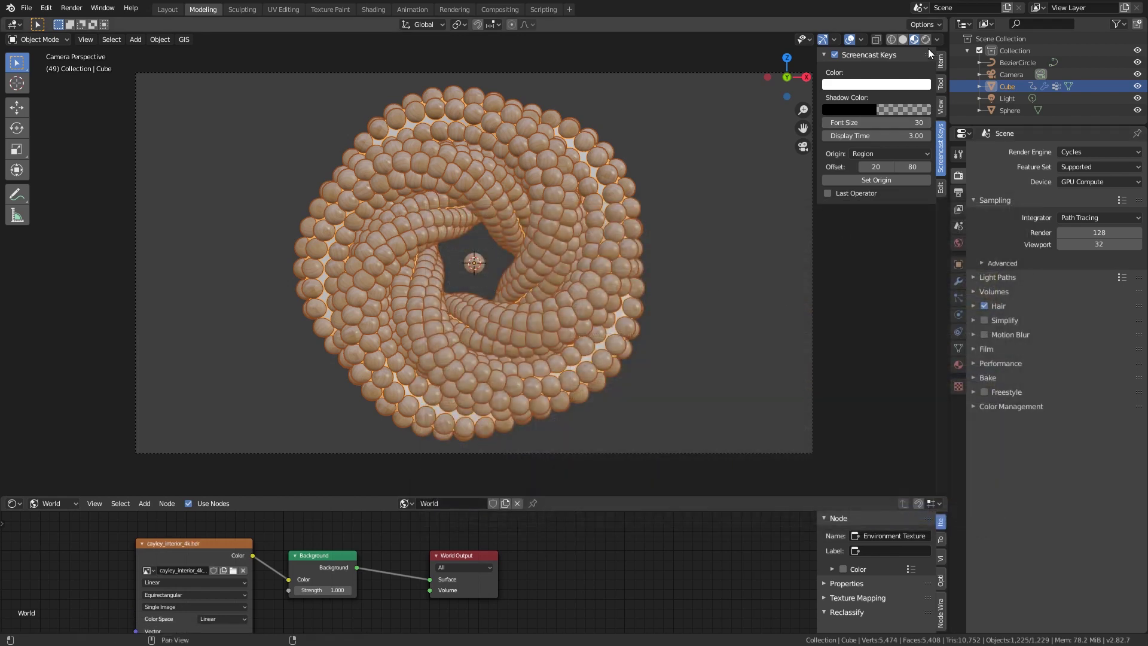
- Preview the viewport in Rendered shading and add a Texture Coordinate node to the world
{"action": "left_click", "coordinate": [930, 47]}
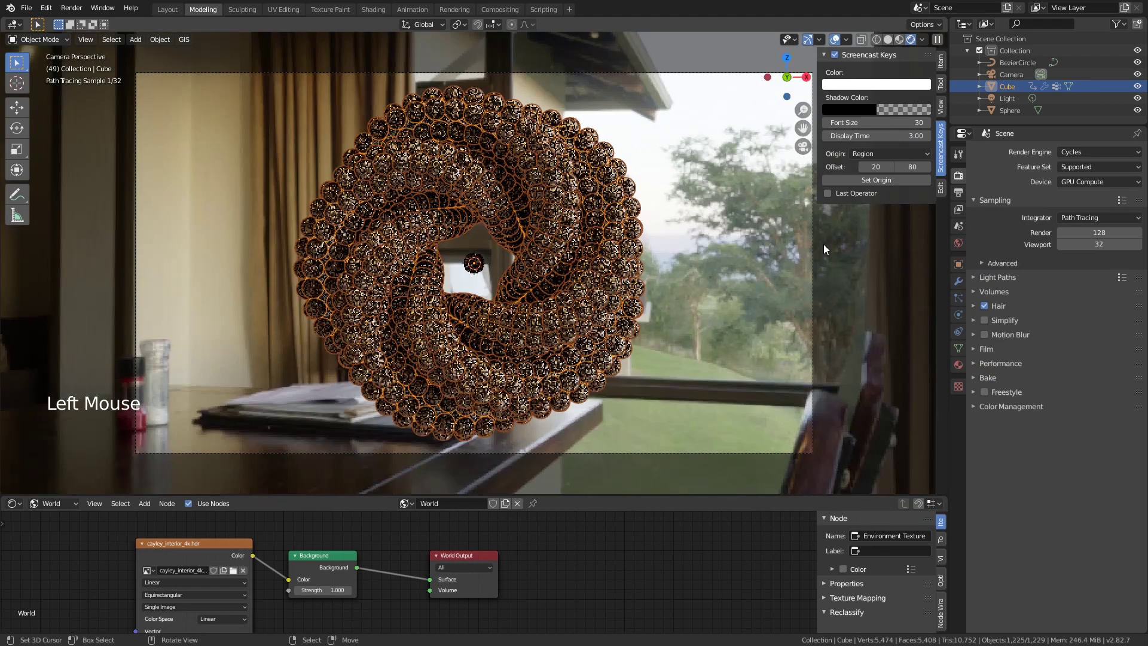
{"action": "right_click", "coordinate": [826, 249]}
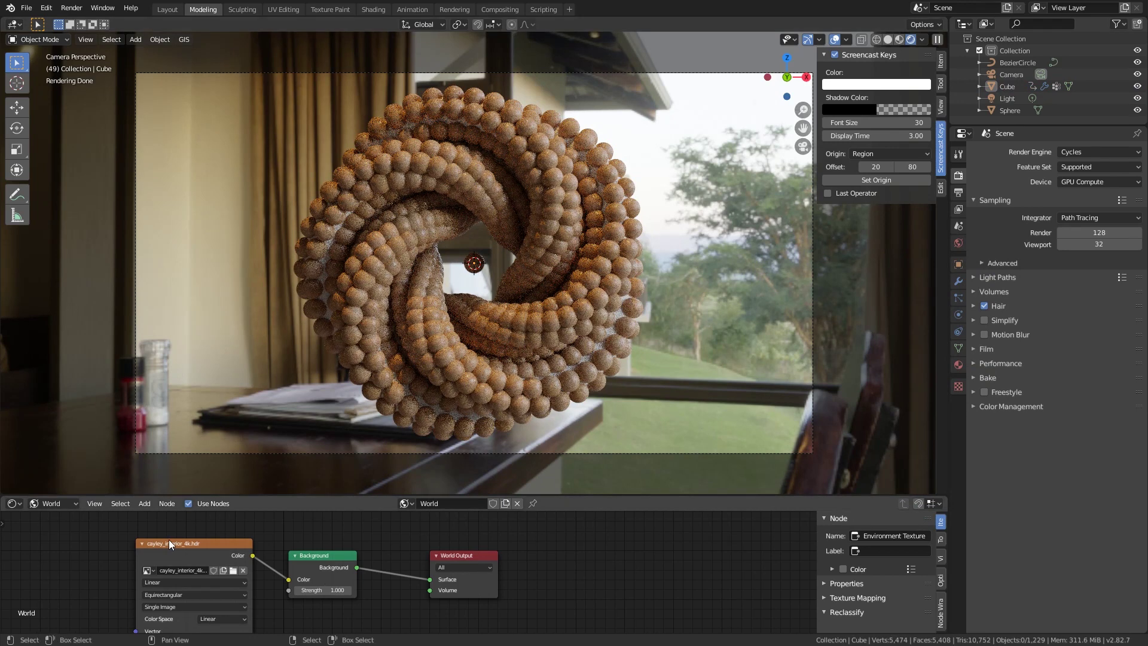
{"action": "middle_click", "coordinate": [171, 544]}
{"action": "left_click", "coordinate": [159, 544]}
{"action": "key", "text": "shift+a"}
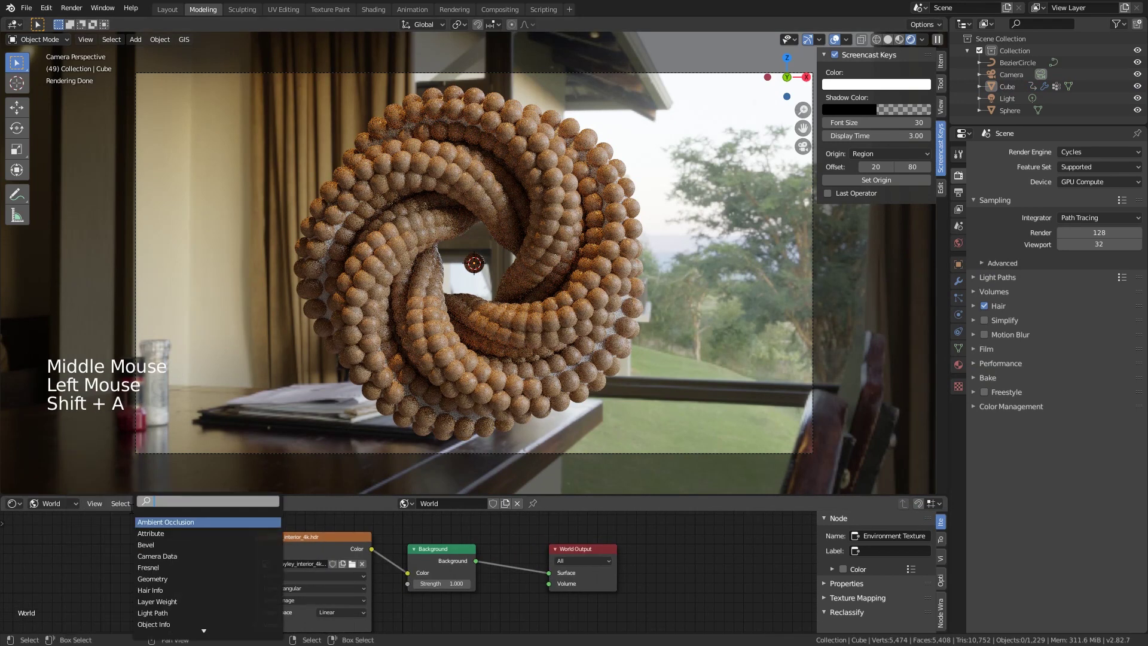
{"action": "middle_click", "coordinate": [143, 542]}
{"action": "left_click", "coordinate": [243, 523]}
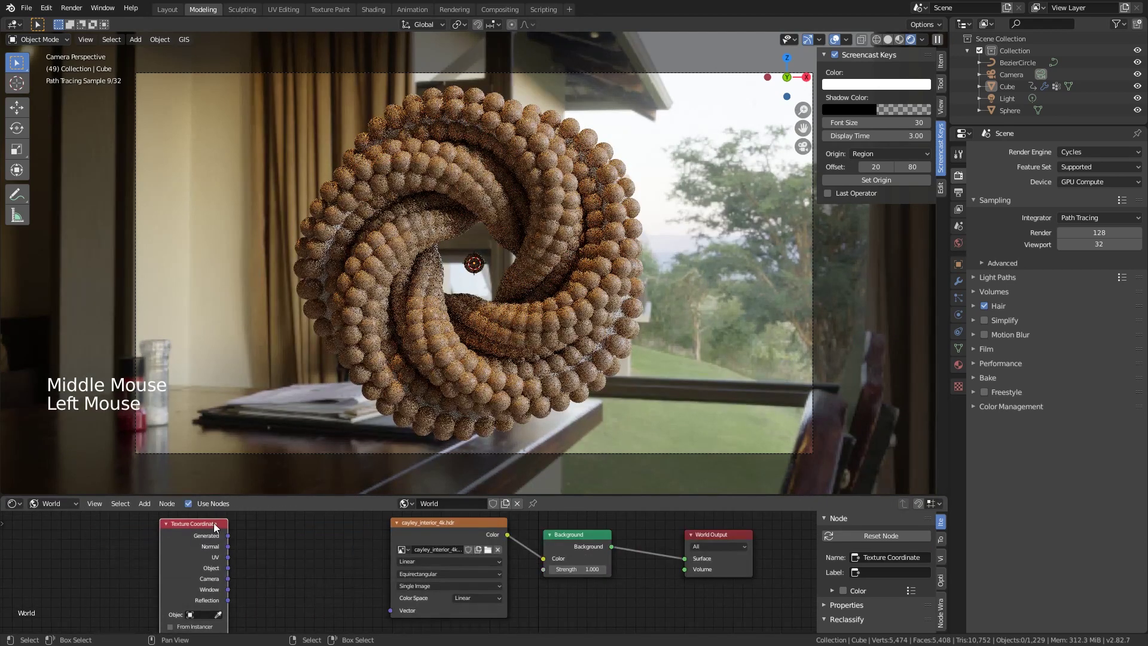
{"action": "left_click", "coordinate": [249, 525]}
- Add a Mapping node linked to the Environment Texture vector, rotating the HDRI 90° Z at strength 0.4
{"action": "key", "text": "shift+a"}
{"action": "left_click", "coordinate": [250, 526]}
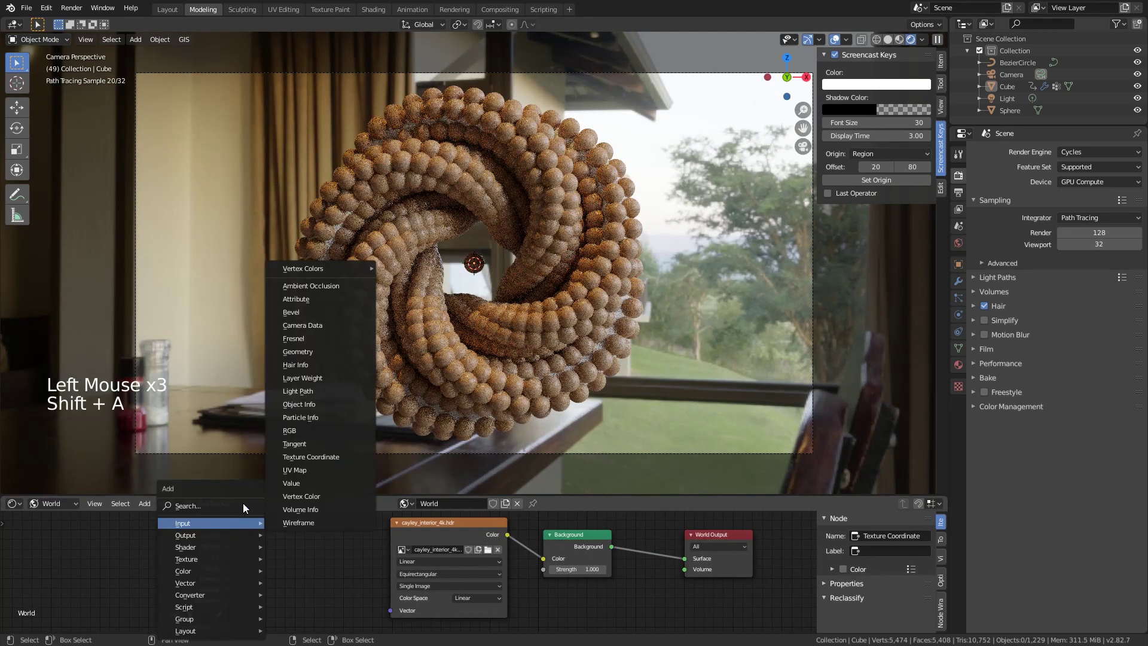
{"action": "key", "text": "p"}
{"action": "left_click", "coordinate": [254, 559]}
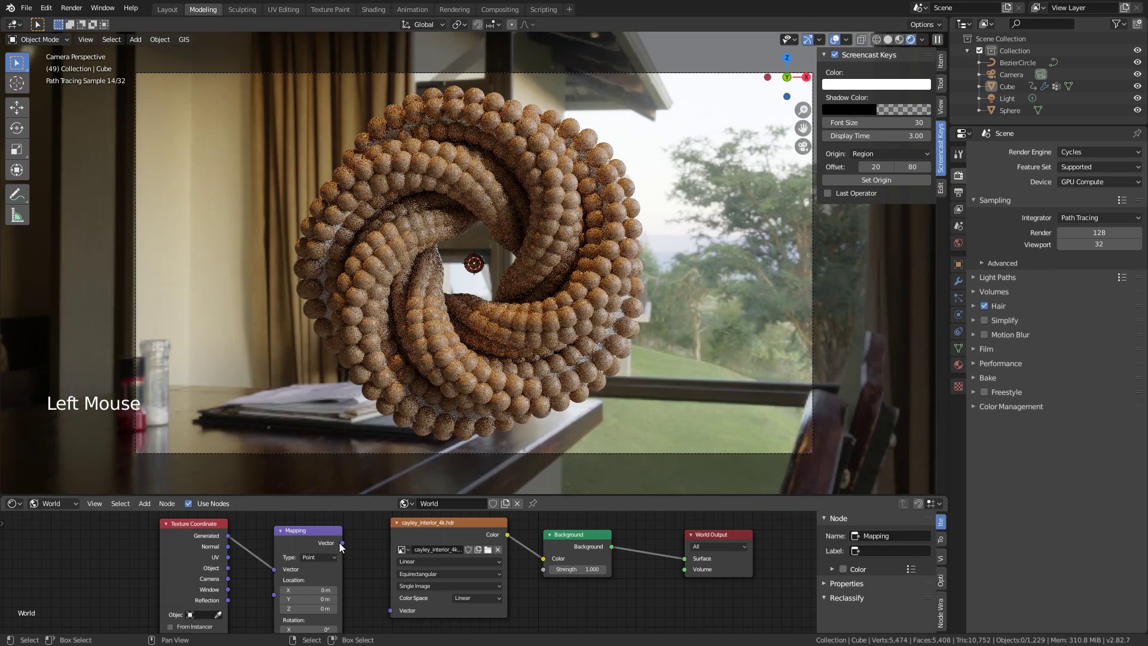
{"action": "left_click", "coordinate": [395, 612]}
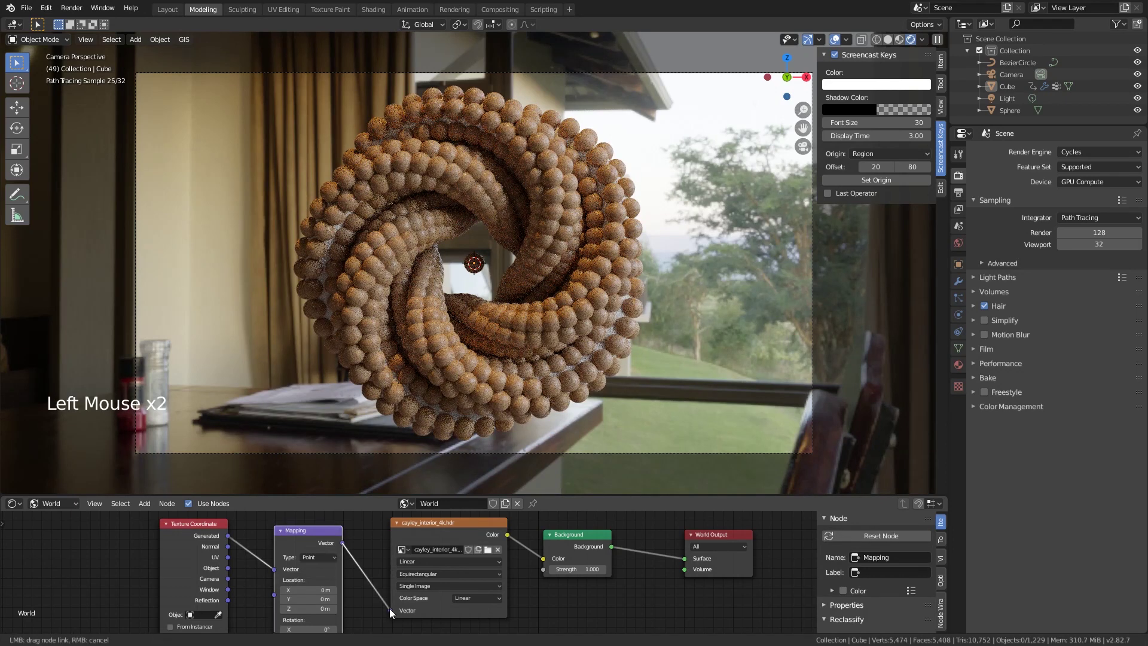
{"action": "middle_click", "coordinate": [395, 614]}
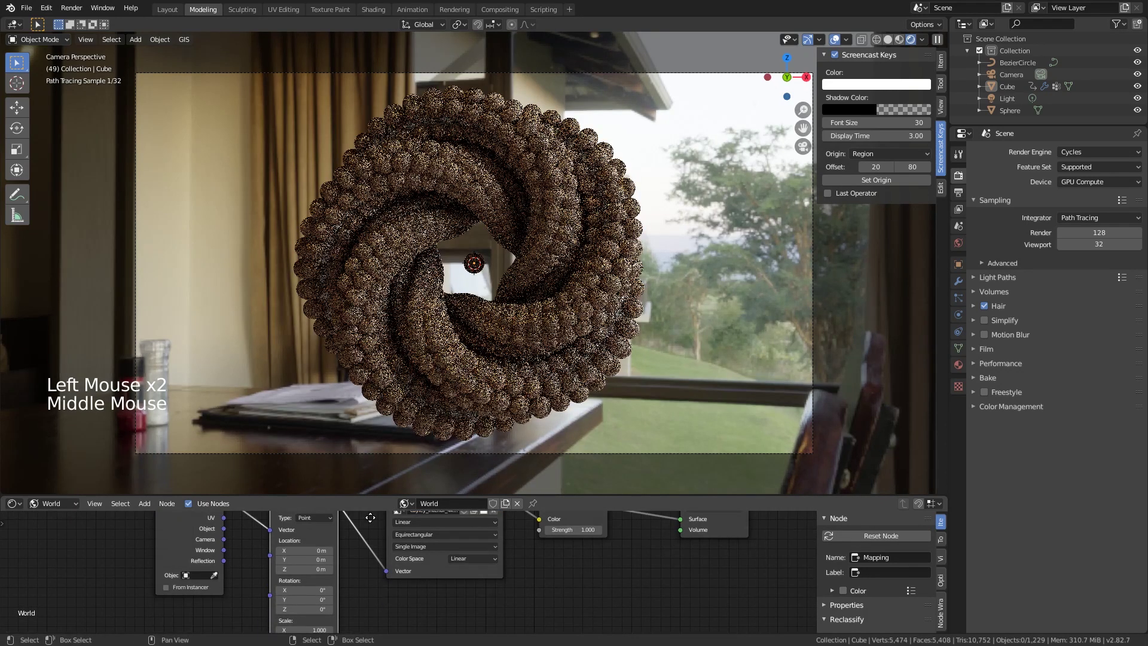
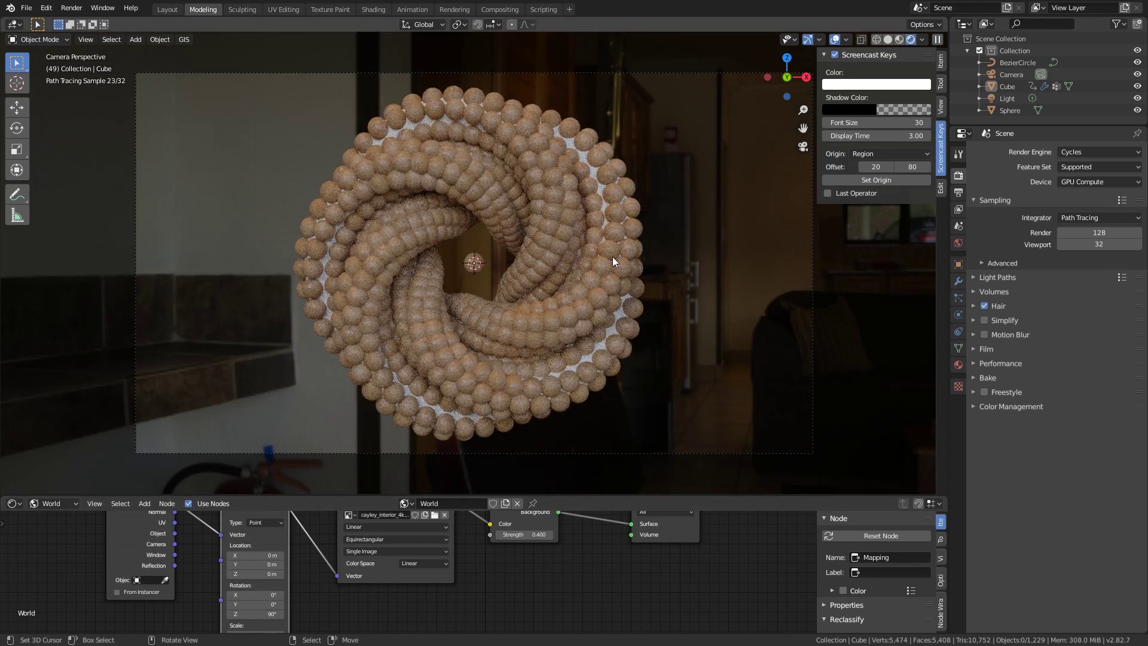
- Enable Film Transparent in Render Properties so the background renders transparent
{"action": "left_click", "coordinate": [999, 353]}
{"action": "left_click", "coordinate": [1001, 439]}
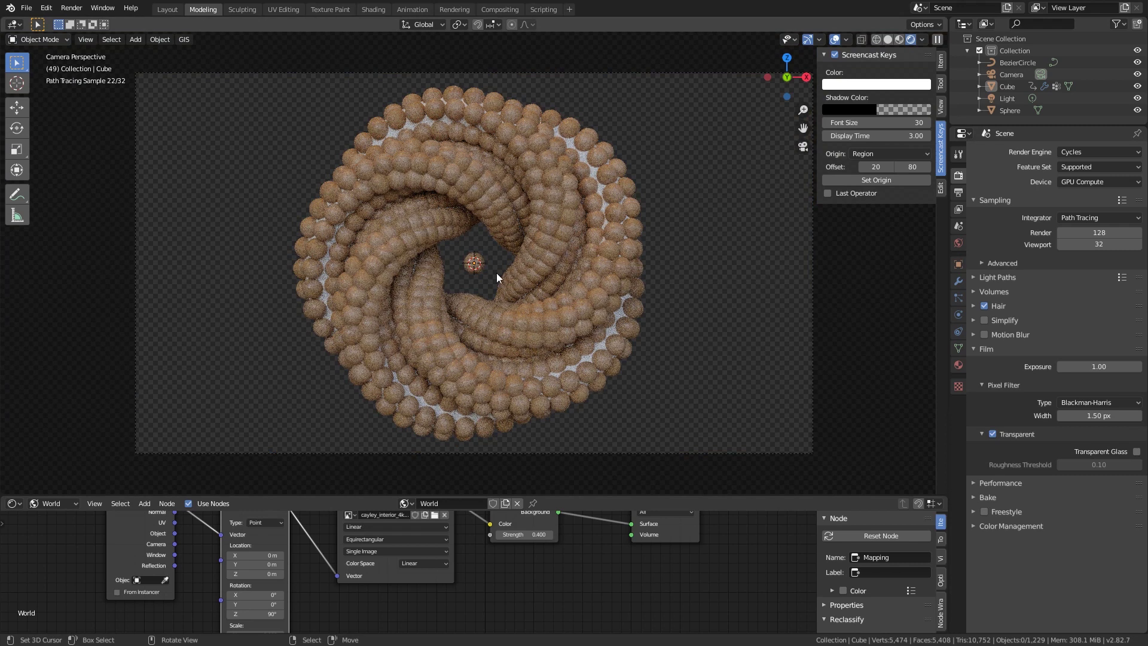
- Move the small sphere out of the camera frame and reselect the spiral Cube
{"action": "right_click", "coordinate": [479, 265]}
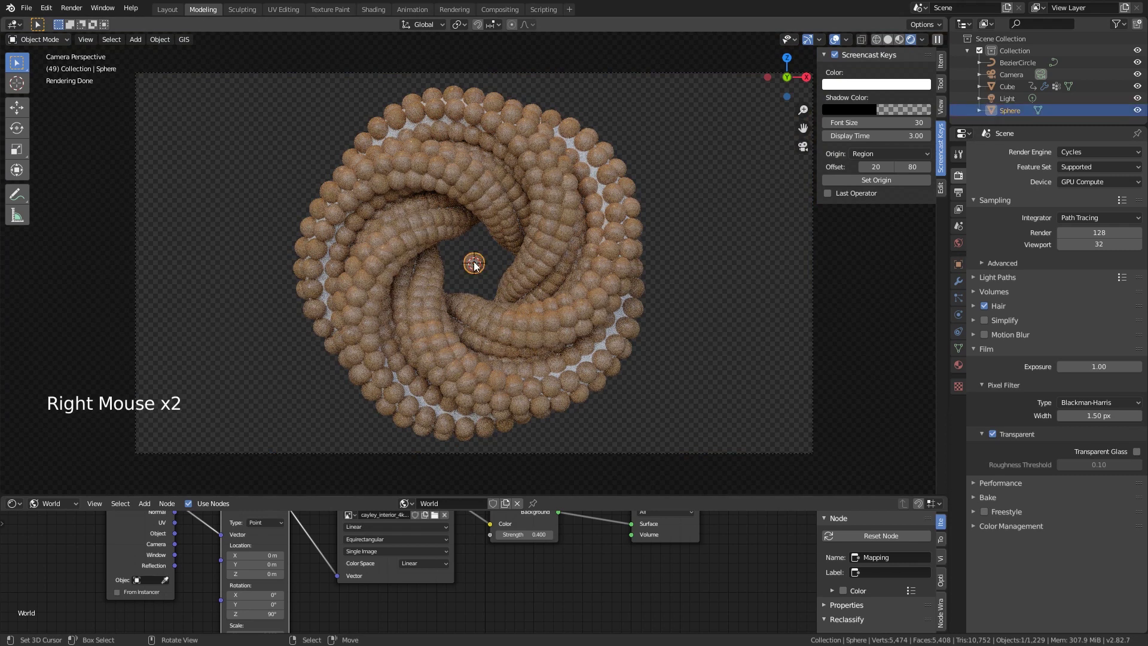
{"action": "key", "text": "g"}
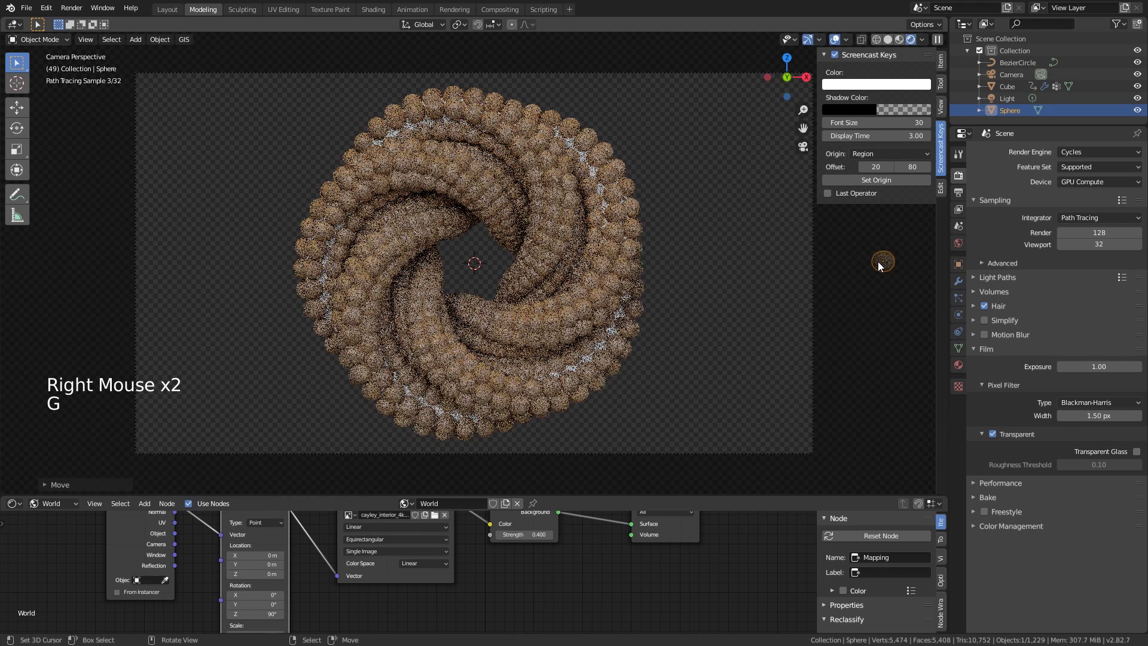
{"action": "right_click", "coordinate": [579, 144]}
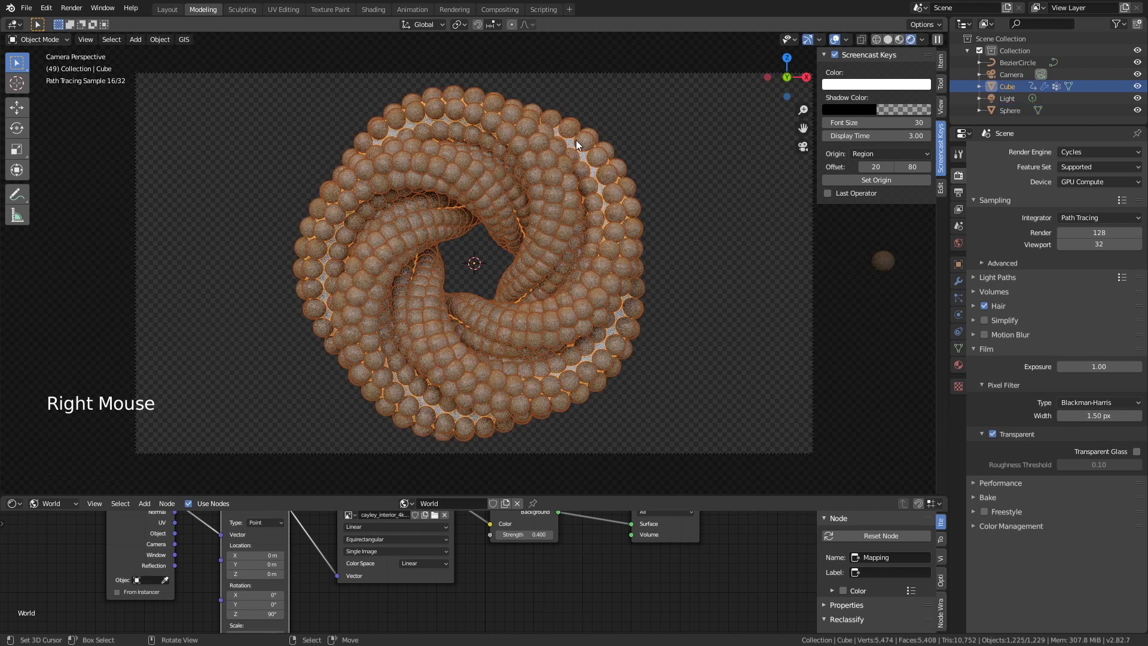
- Point the render output path to the 'animation loop' folder in the project directory
{"action": "left_click", "coordinate": [997, 349]}
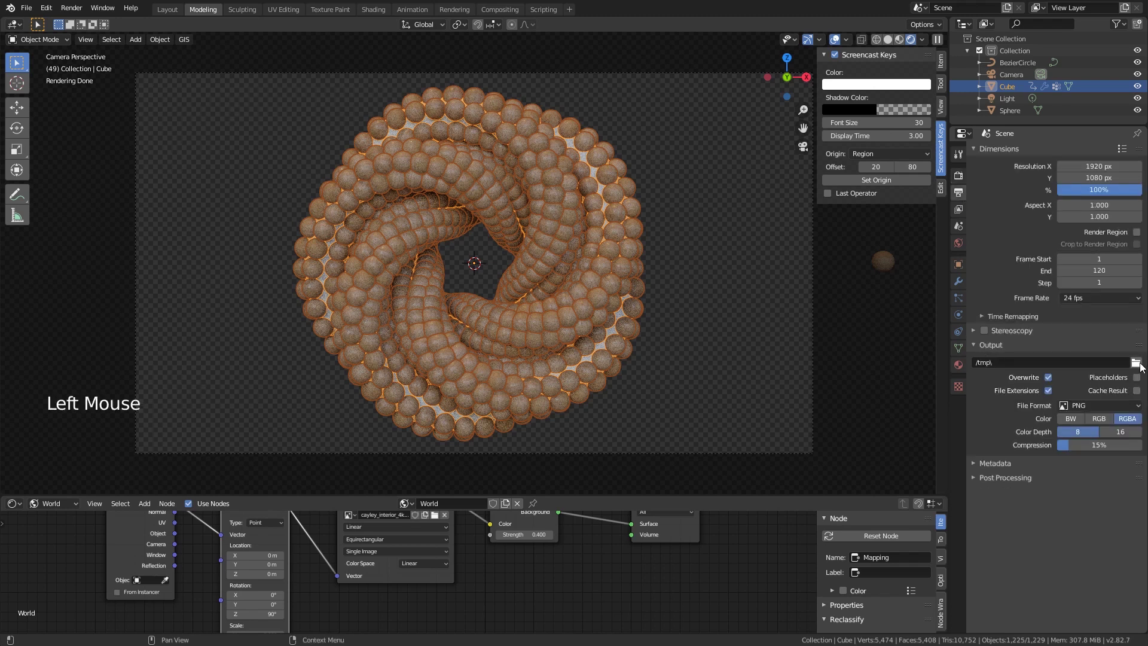
{"action": "left_click", "coordinate": [1141, 367]}
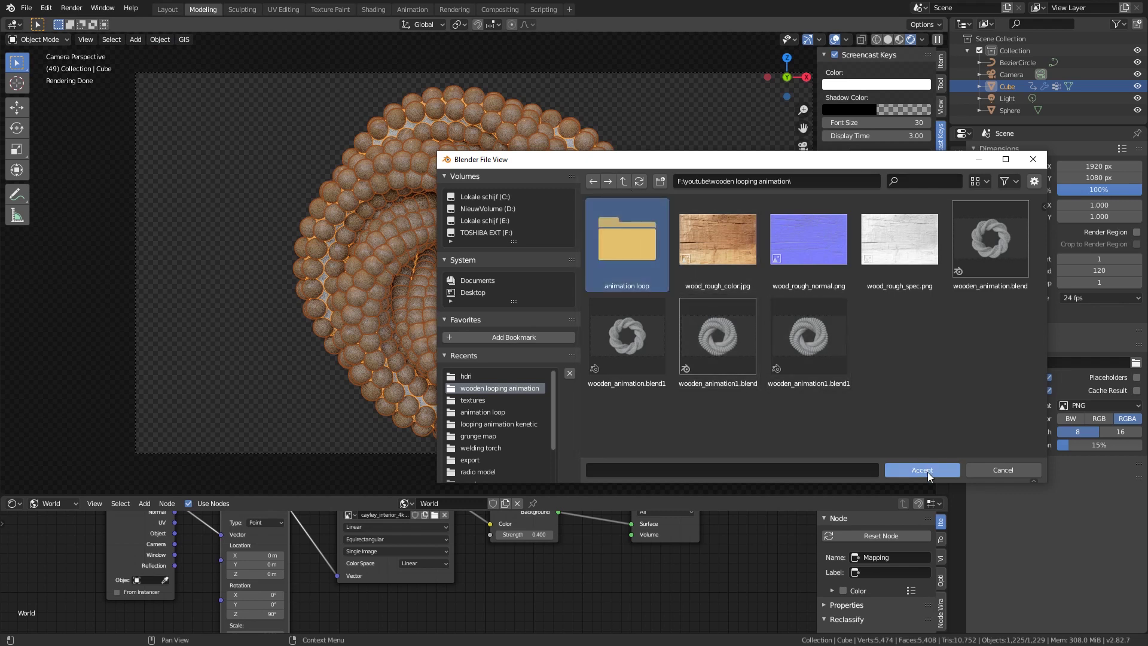
{"action": "left_click", "coordinate": [1076, 405]}
{"action": "left_click", "coordinate": [78, 7]}
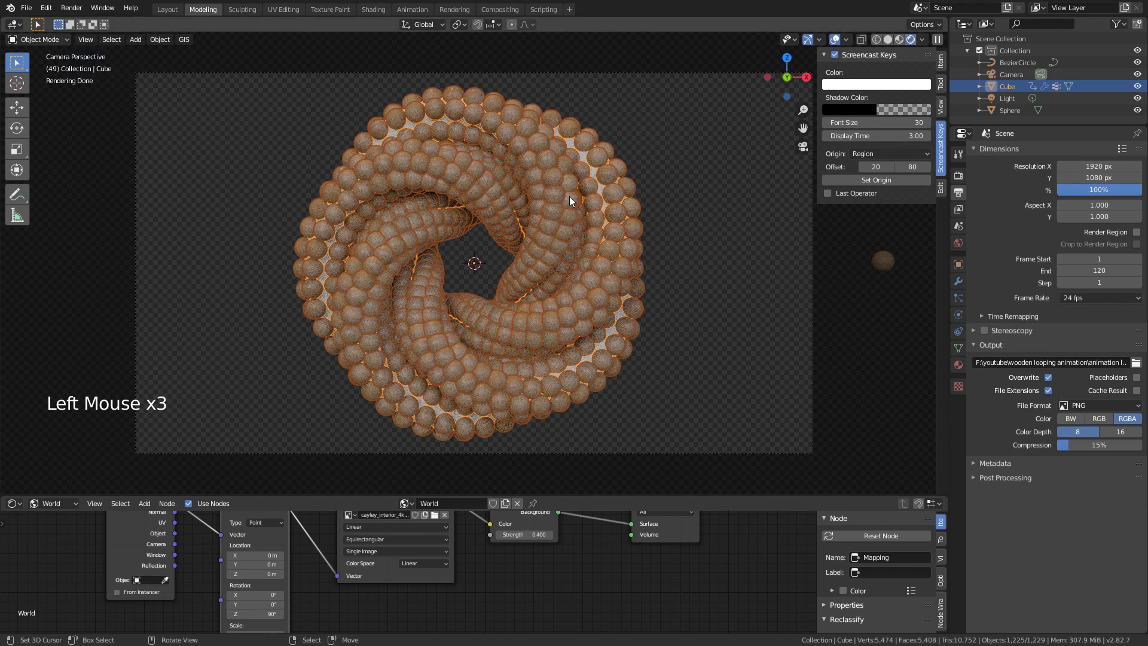